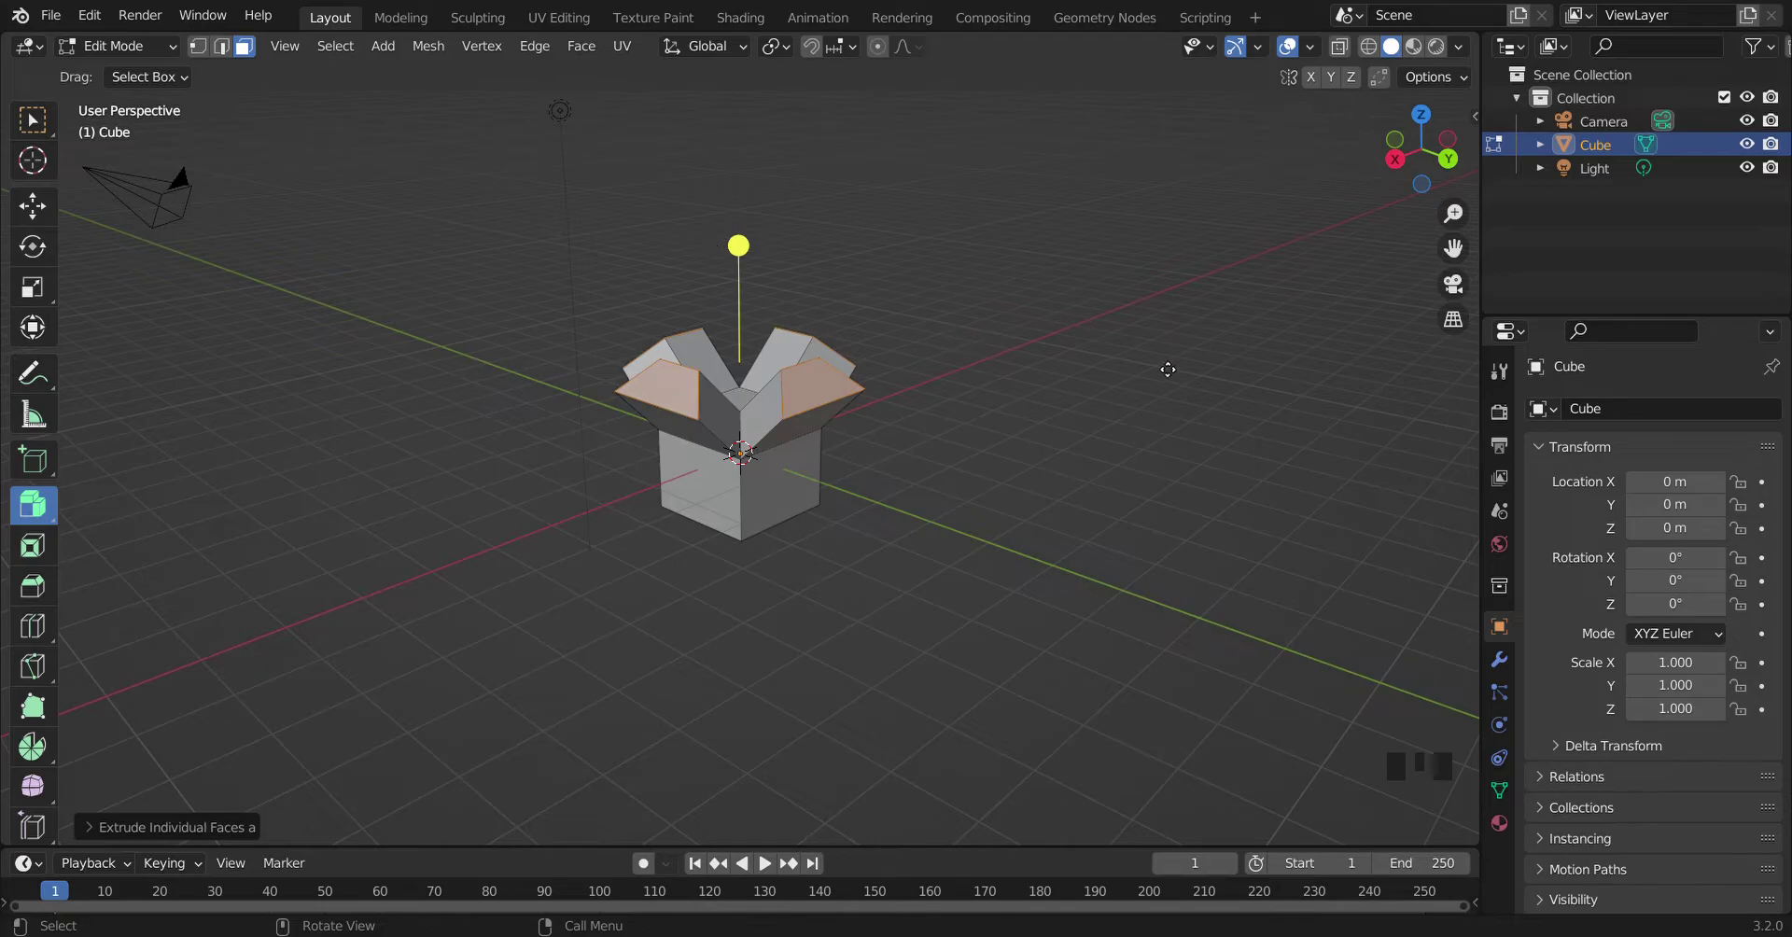
Step: Orbit the view to look down onto the open box flaps from above
left_click(1410, 168)
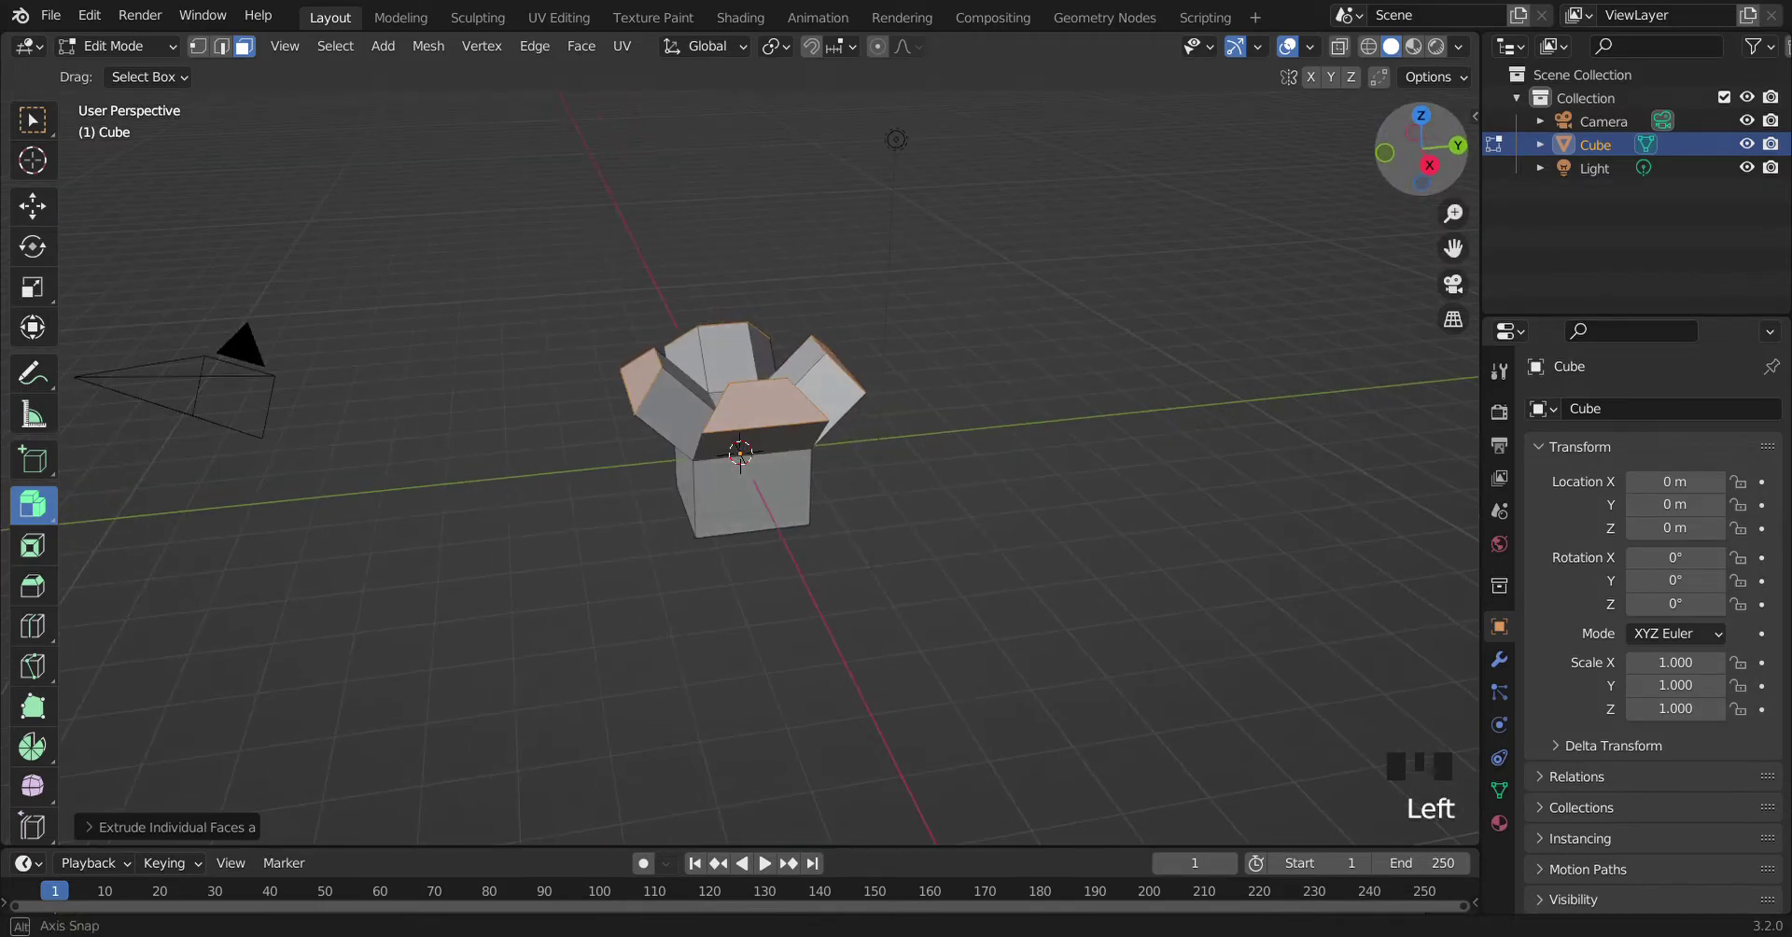
left_click(1023, 279)
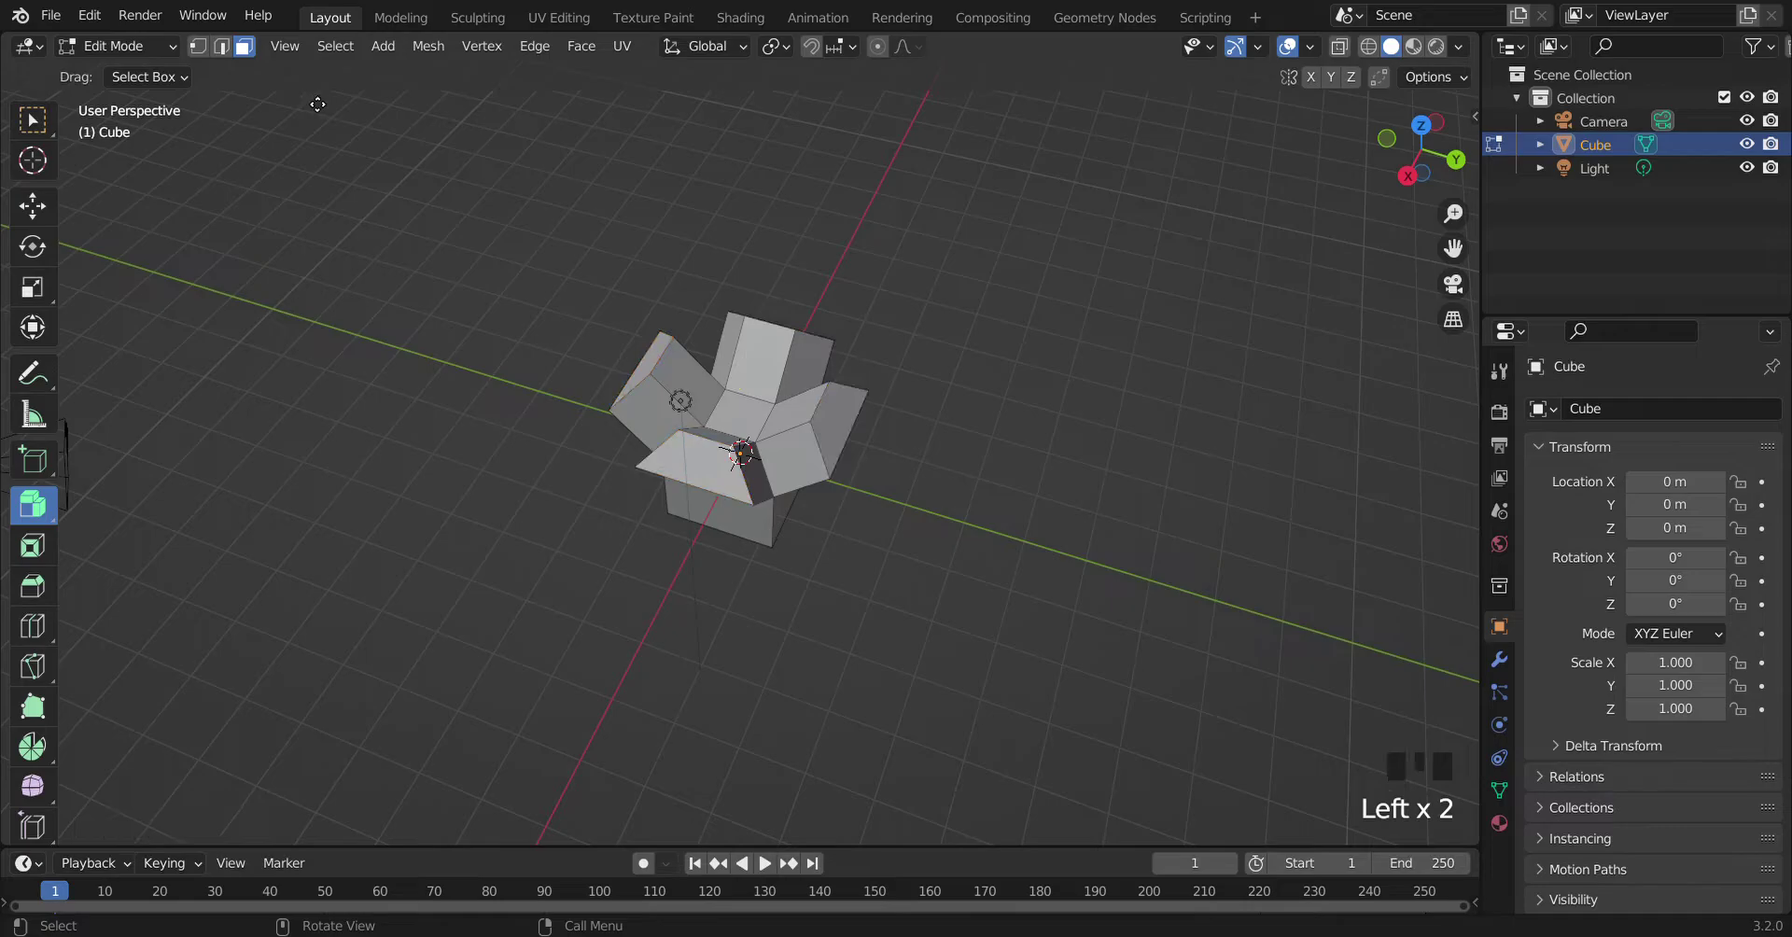
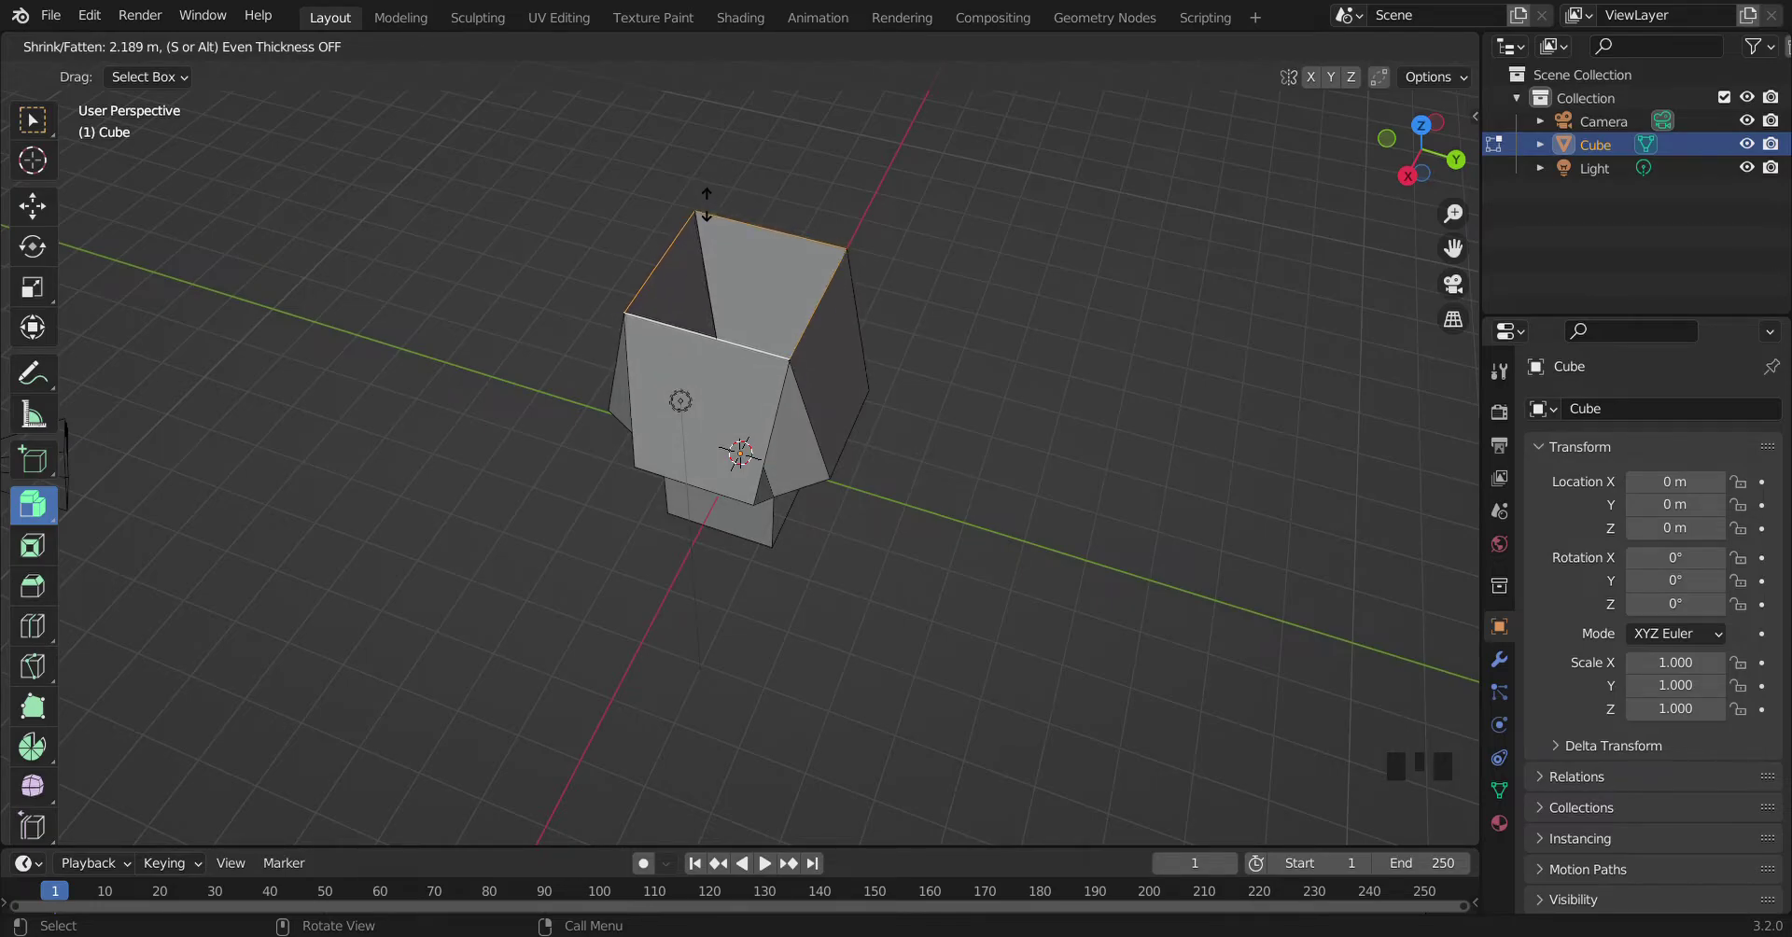
Step: Undo the flap growth, view from the side and extrude the flaps up into tall flared walls
key("ctrl+z")
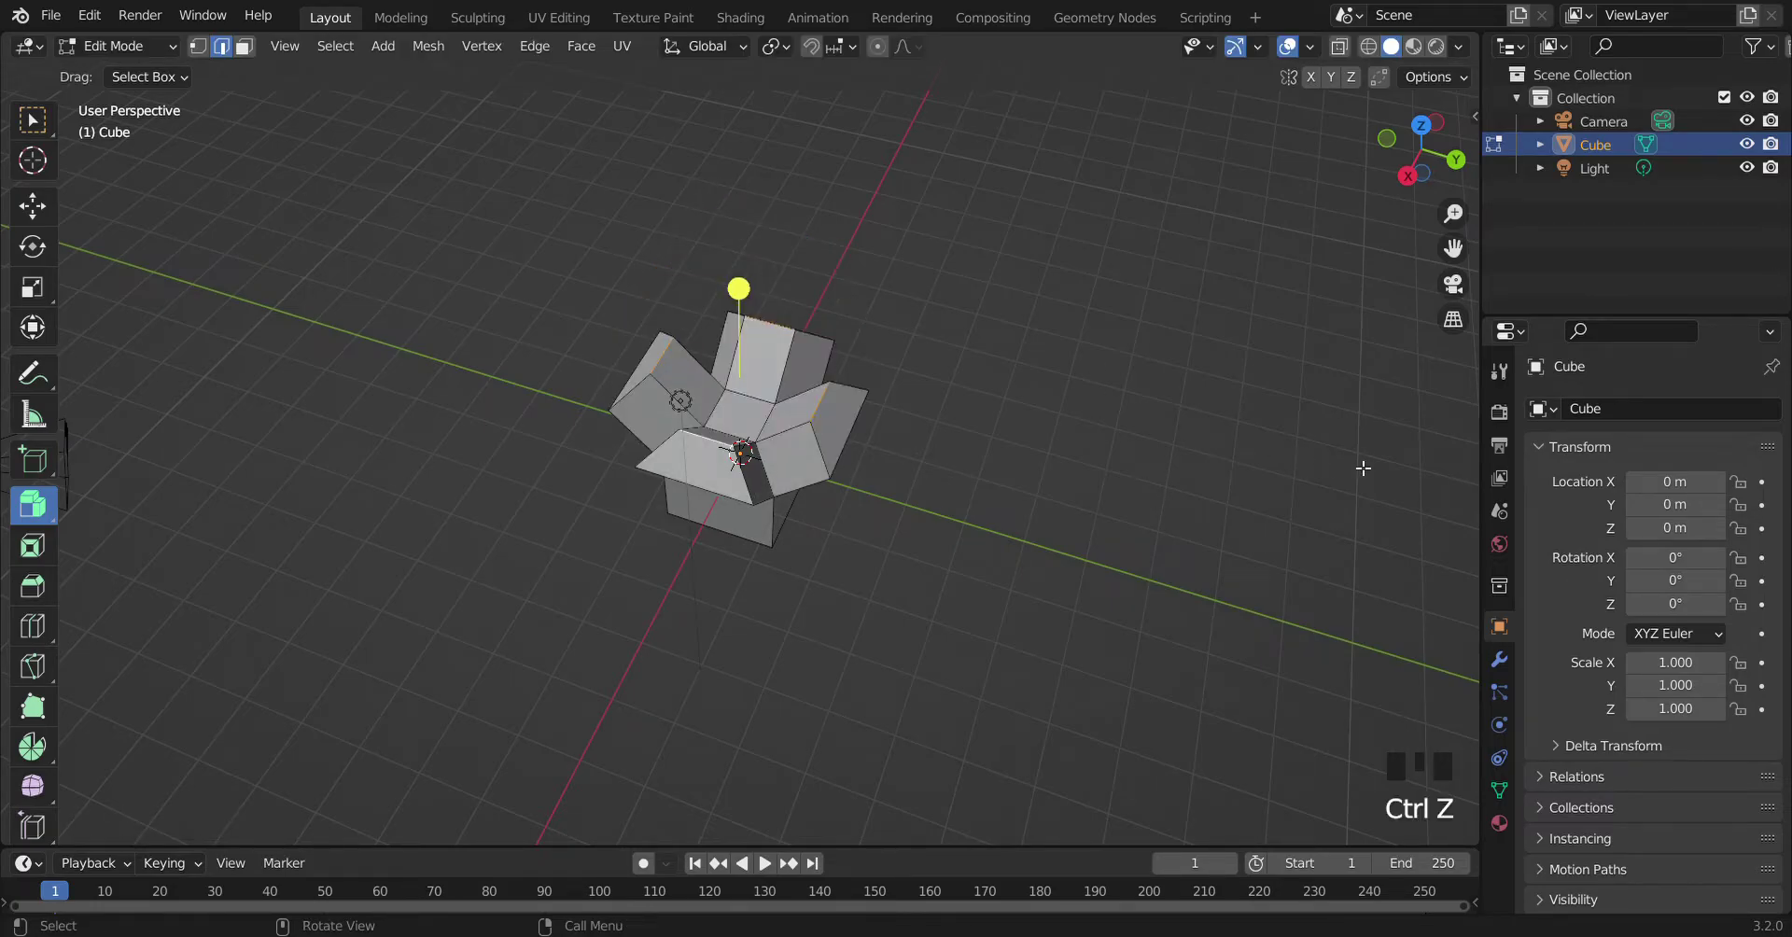
left_click(1404, 188)
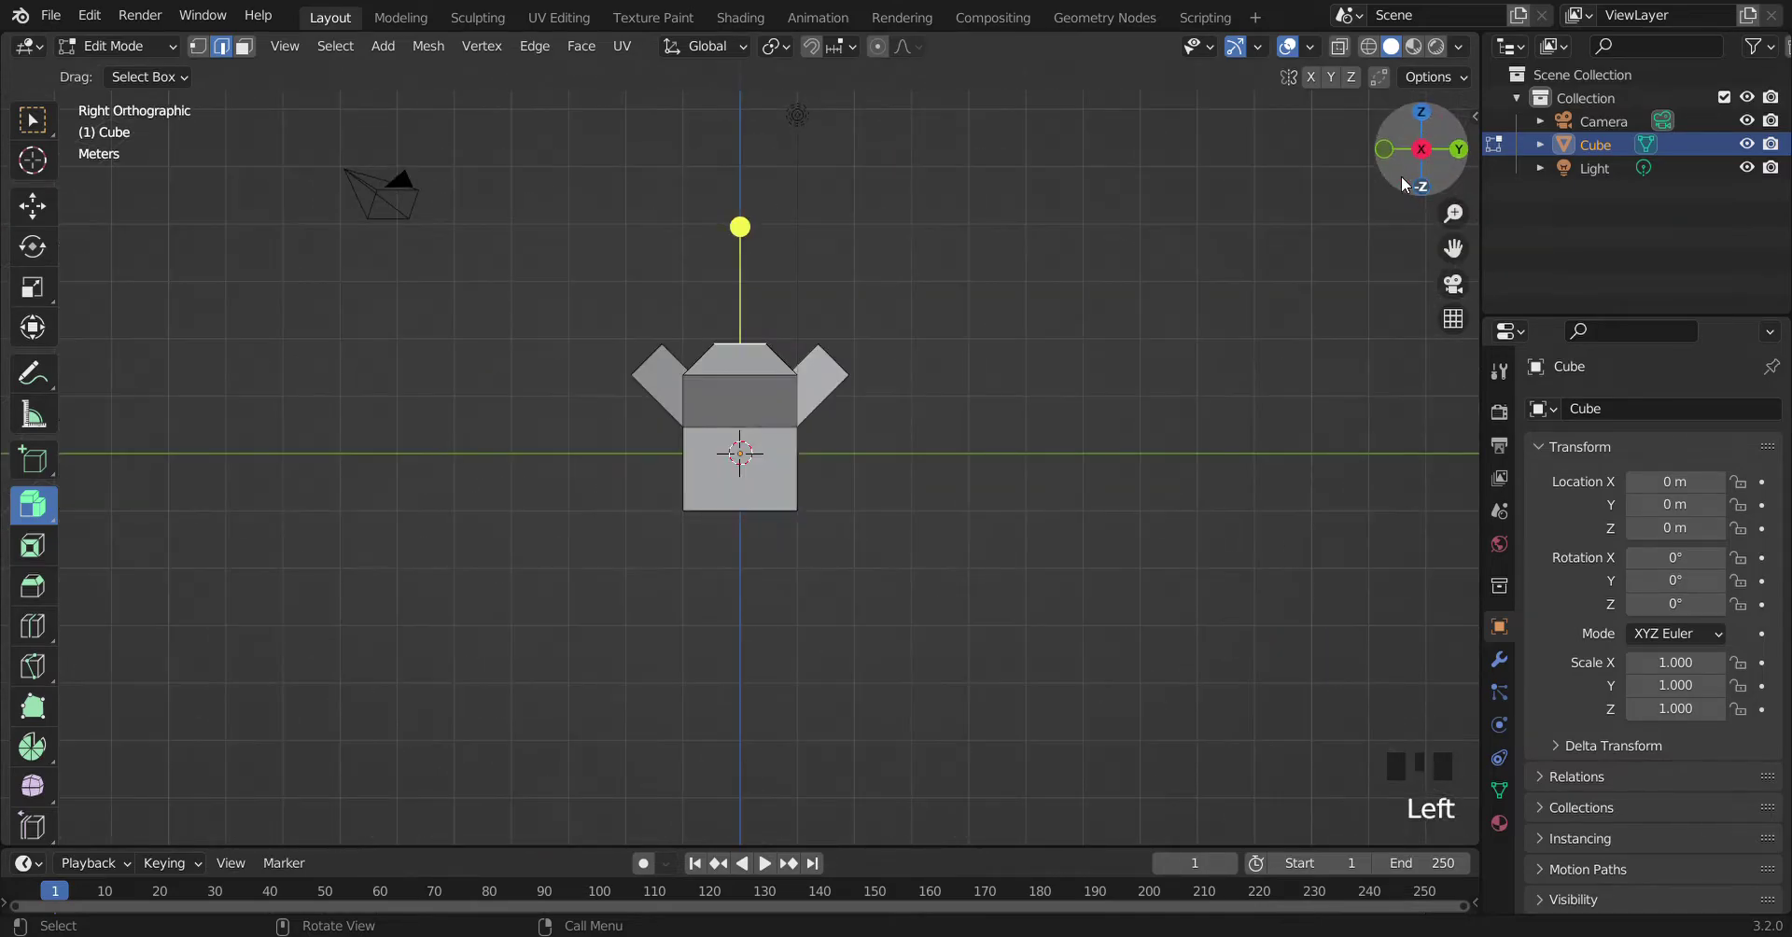
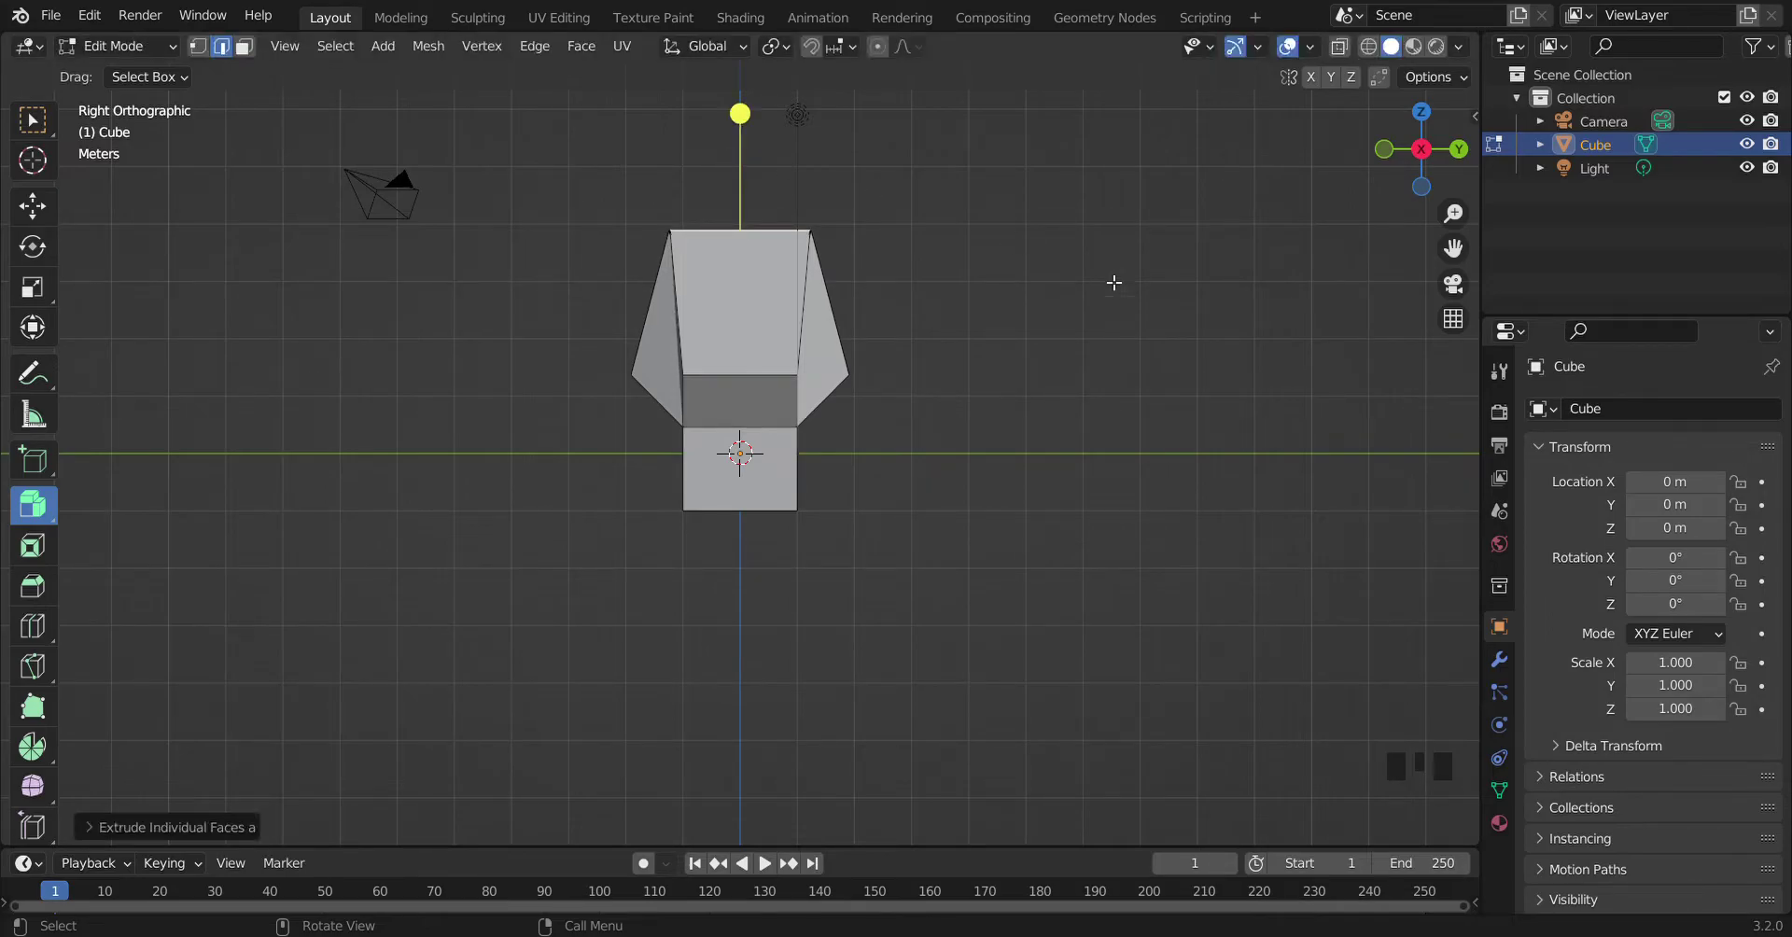
left_click(1432, 119)
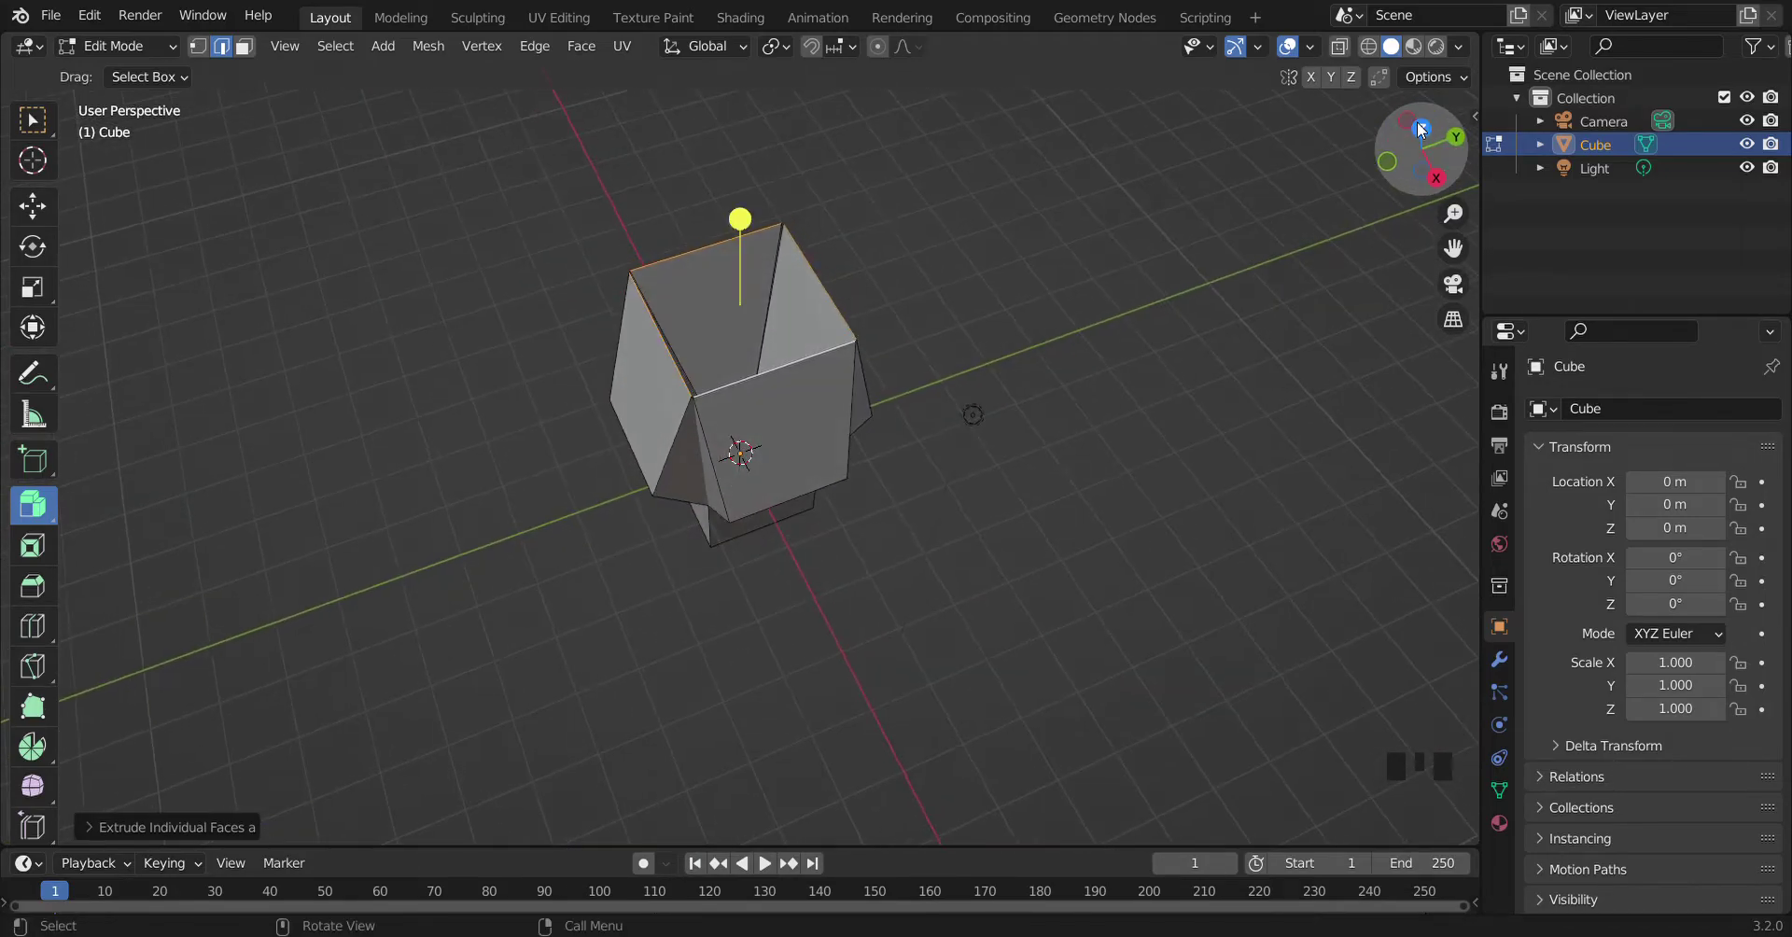
Step: Extrude Manifold the top edges into a short rim band around the opening
left_click_drag(55, 502, 148, 663)
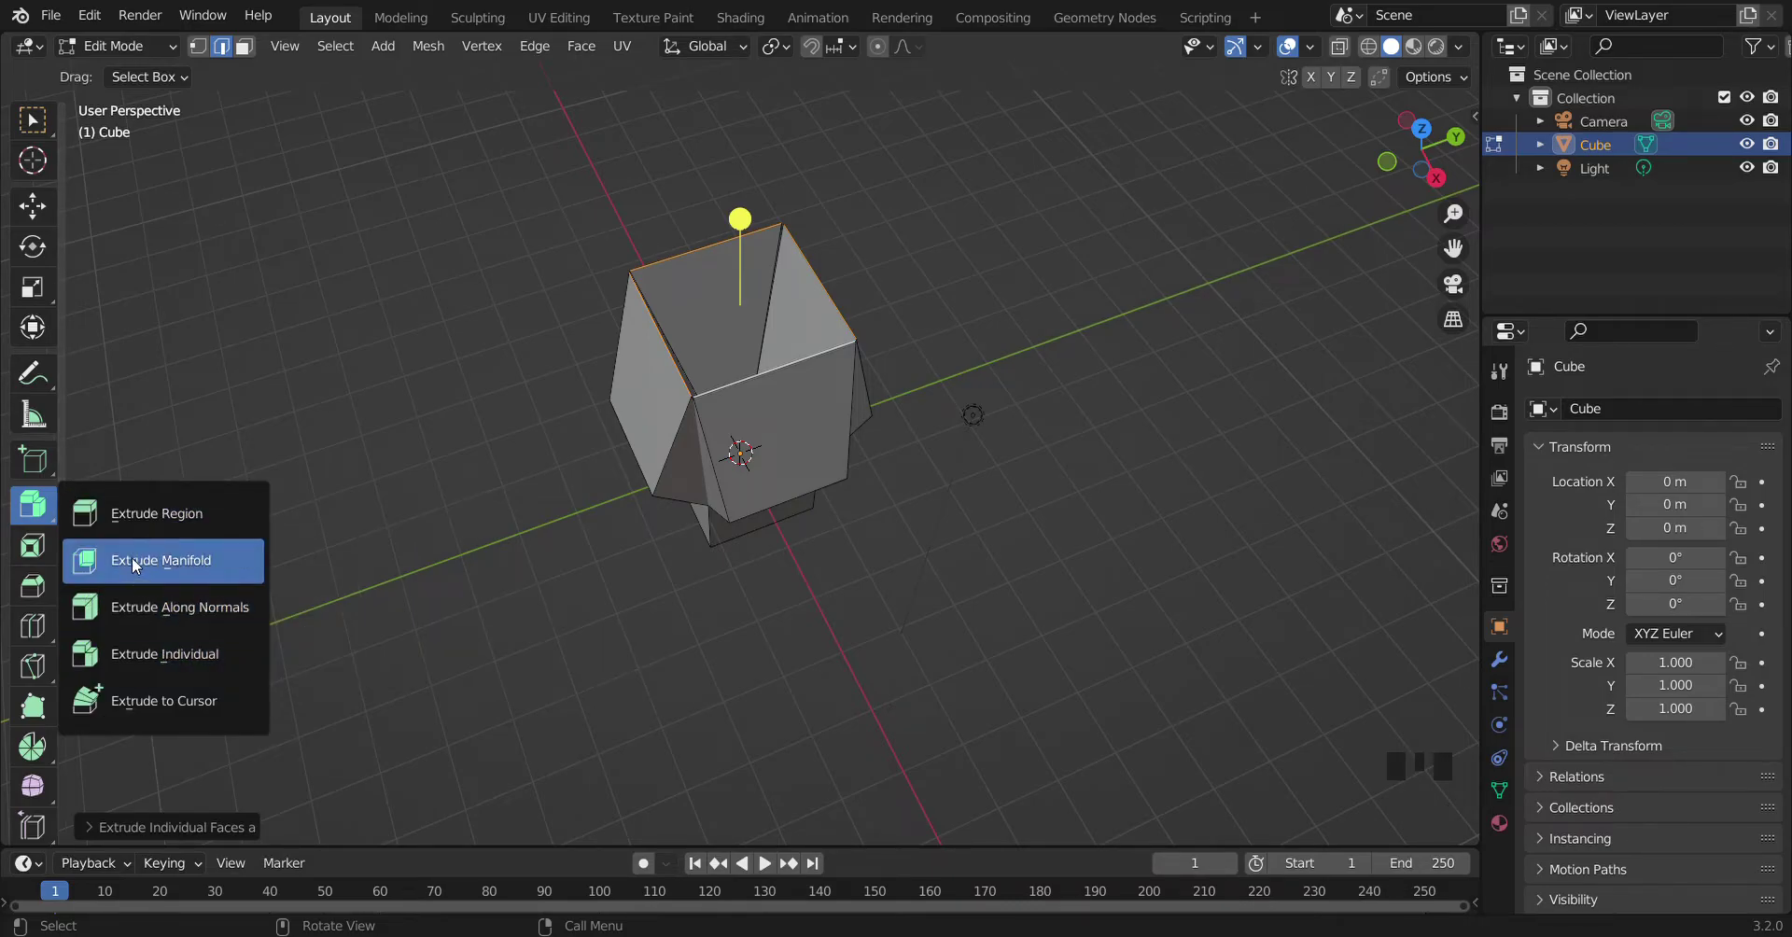
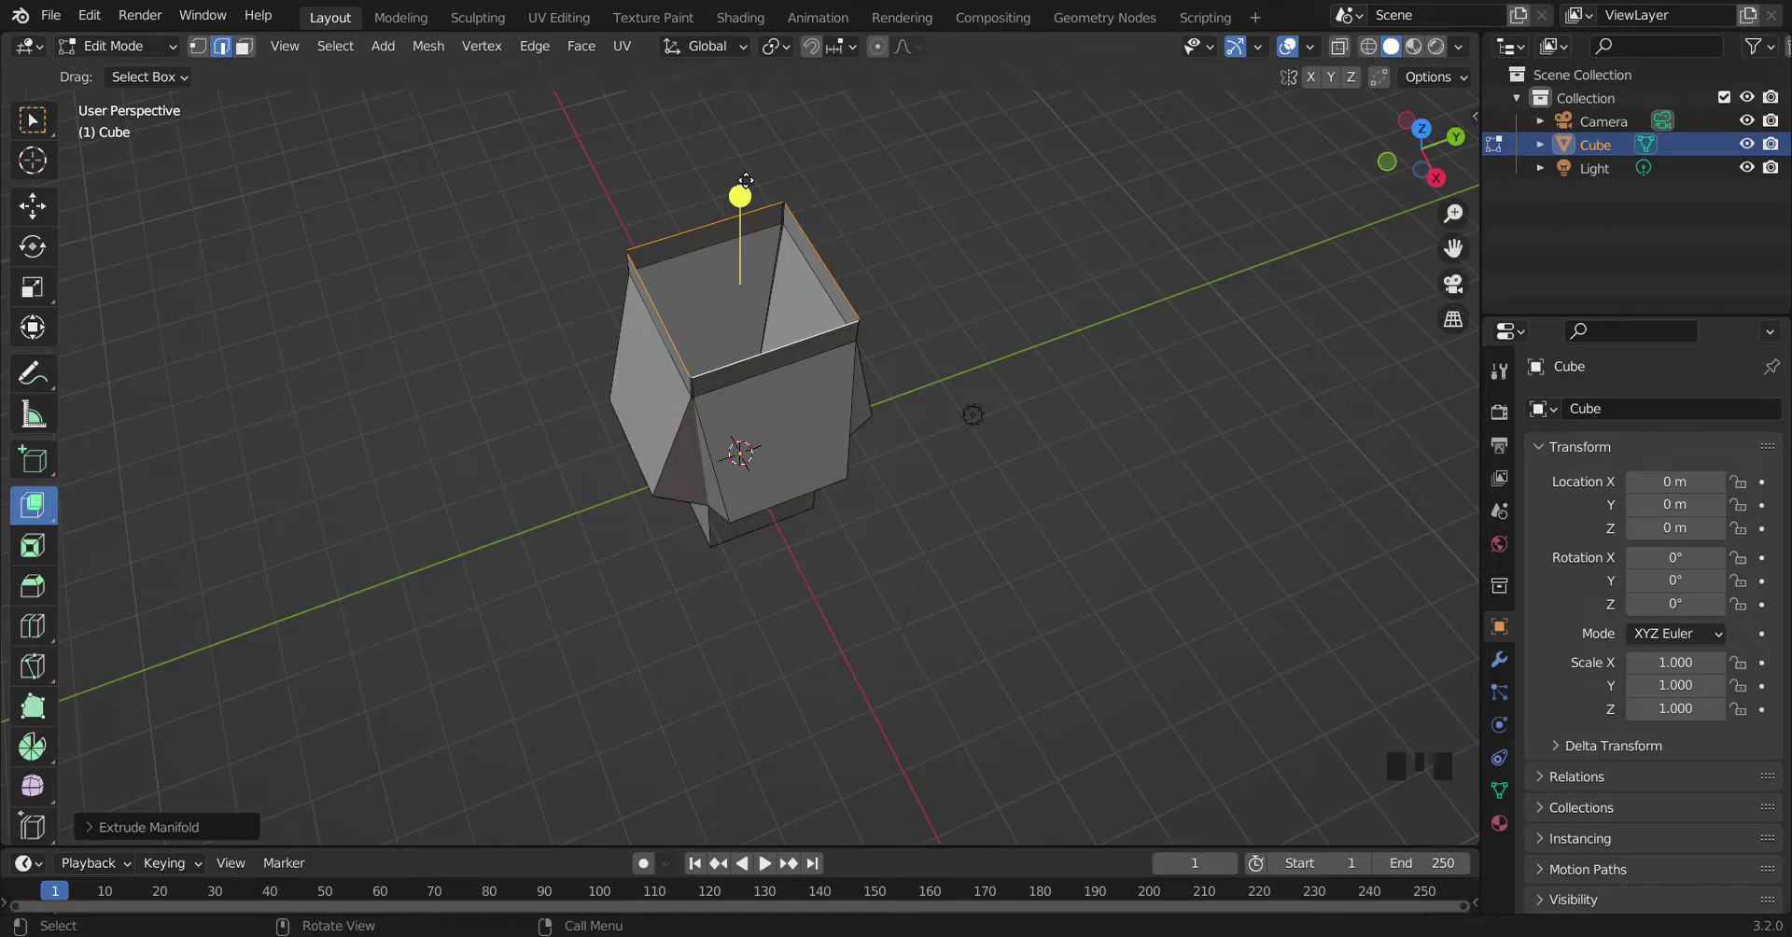
left_click(1386, 175)
left_click(1396, 166)
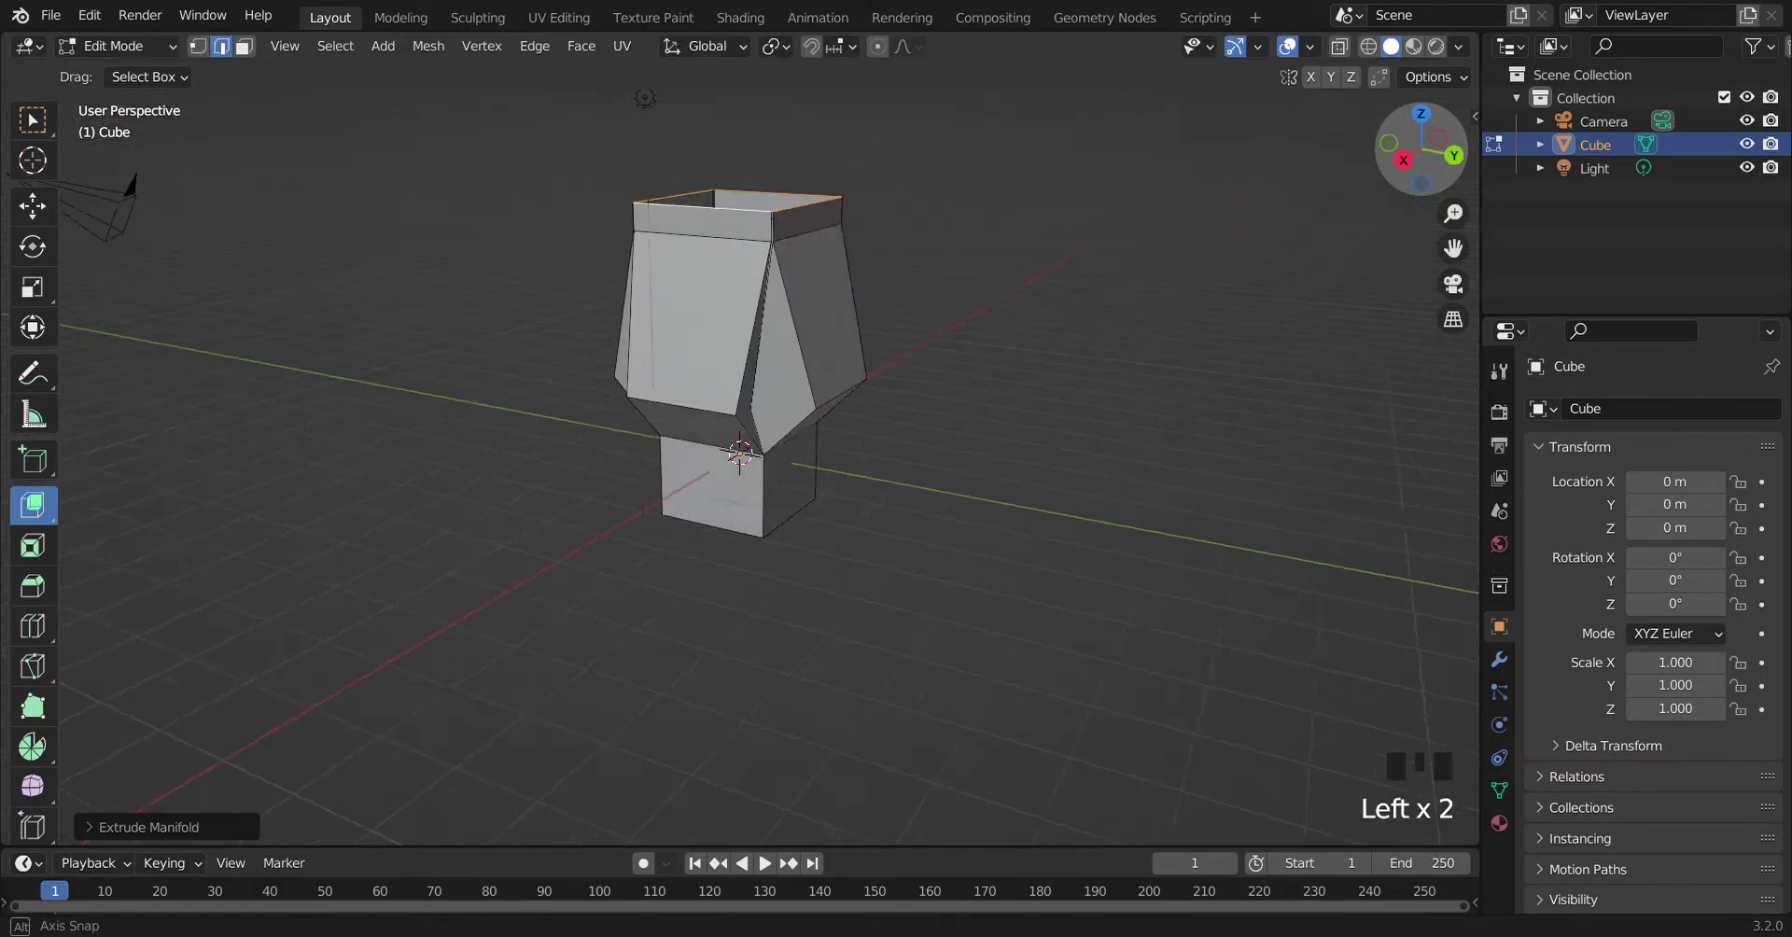
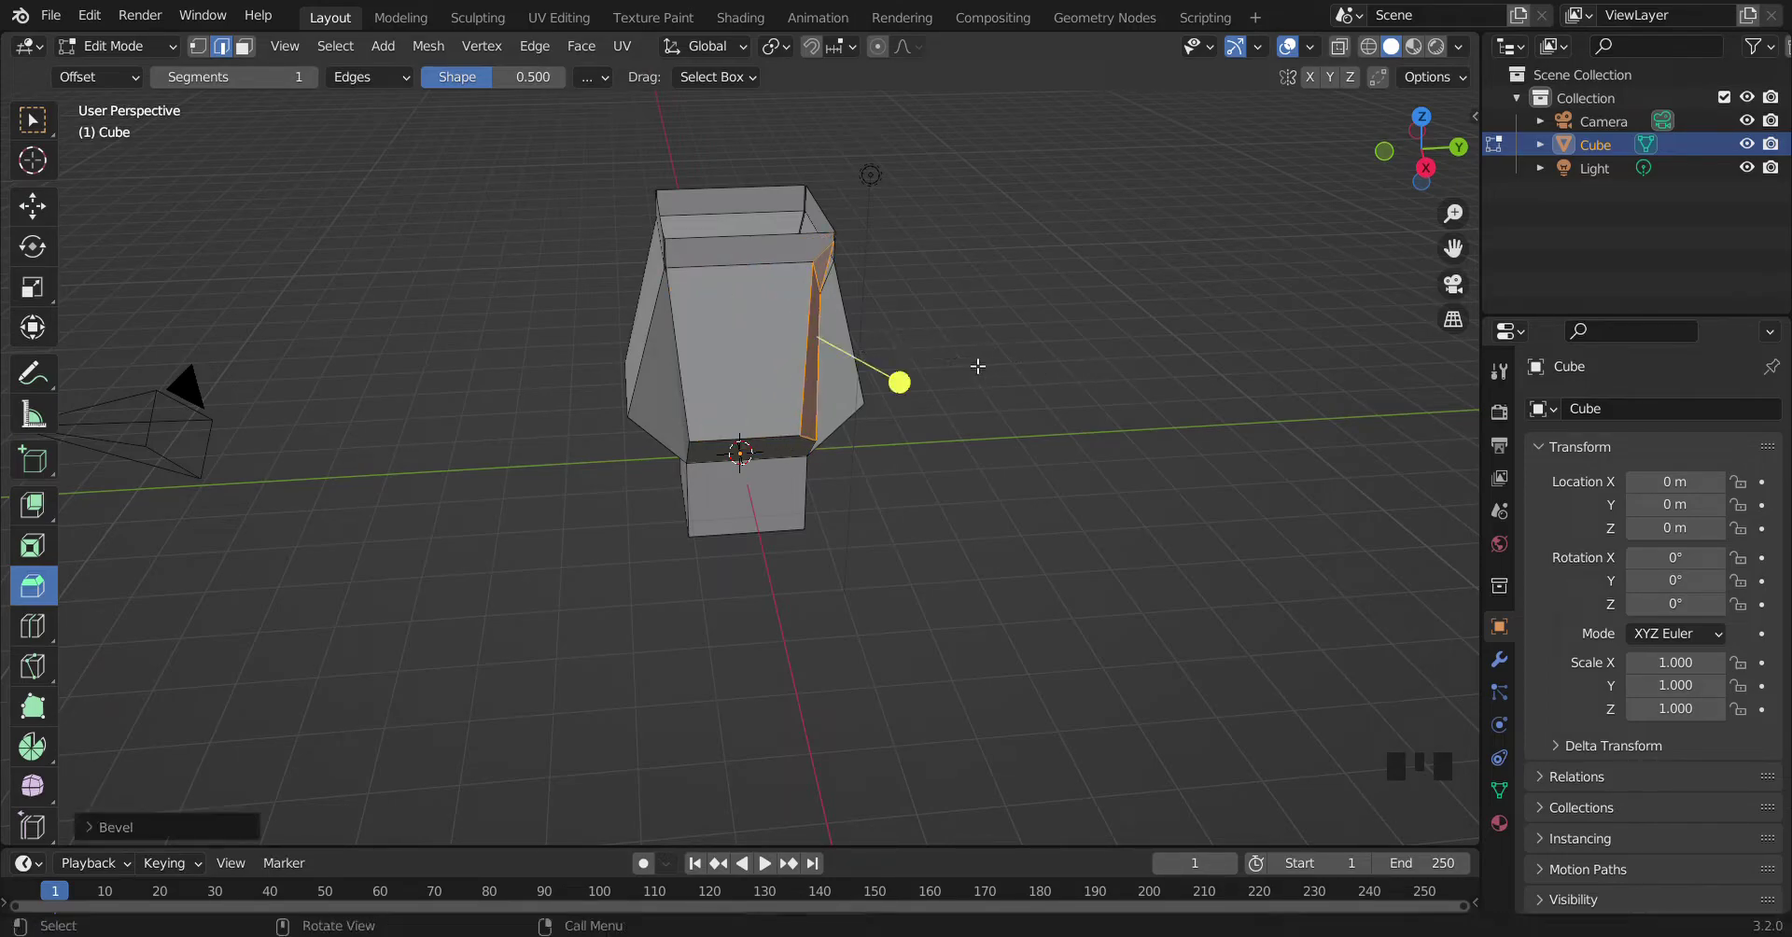
Step: Bevel the flared side walls into chamfered panels and view the result from the front
key("ctrl+z")
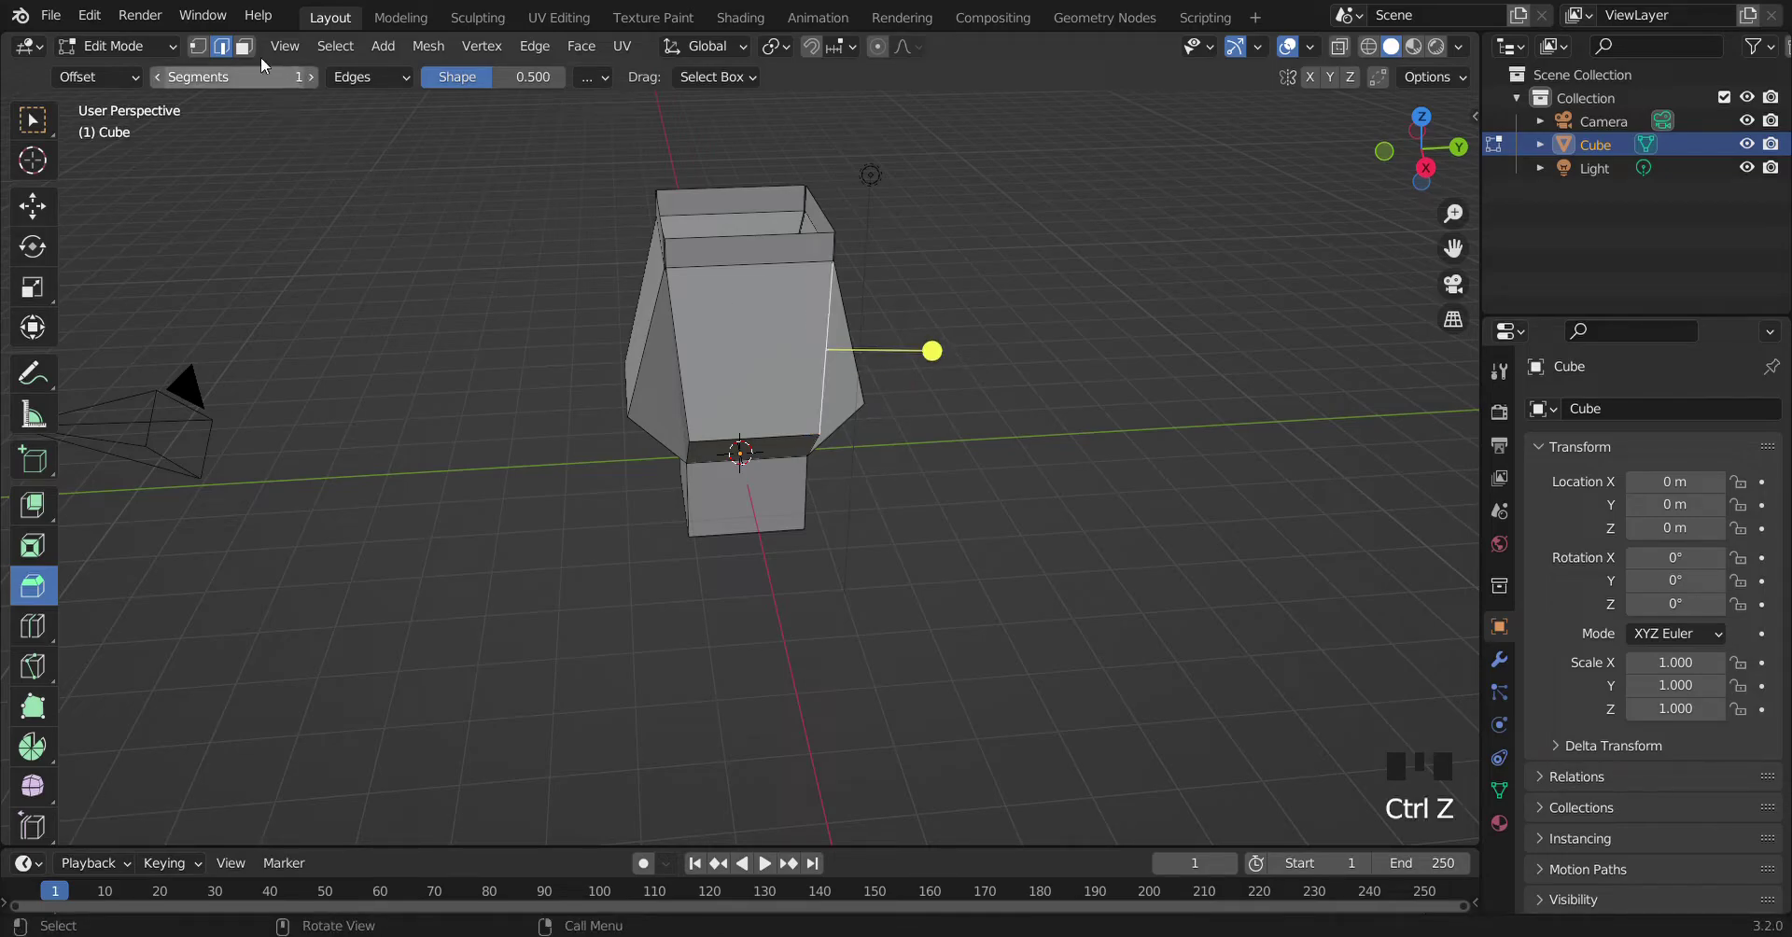
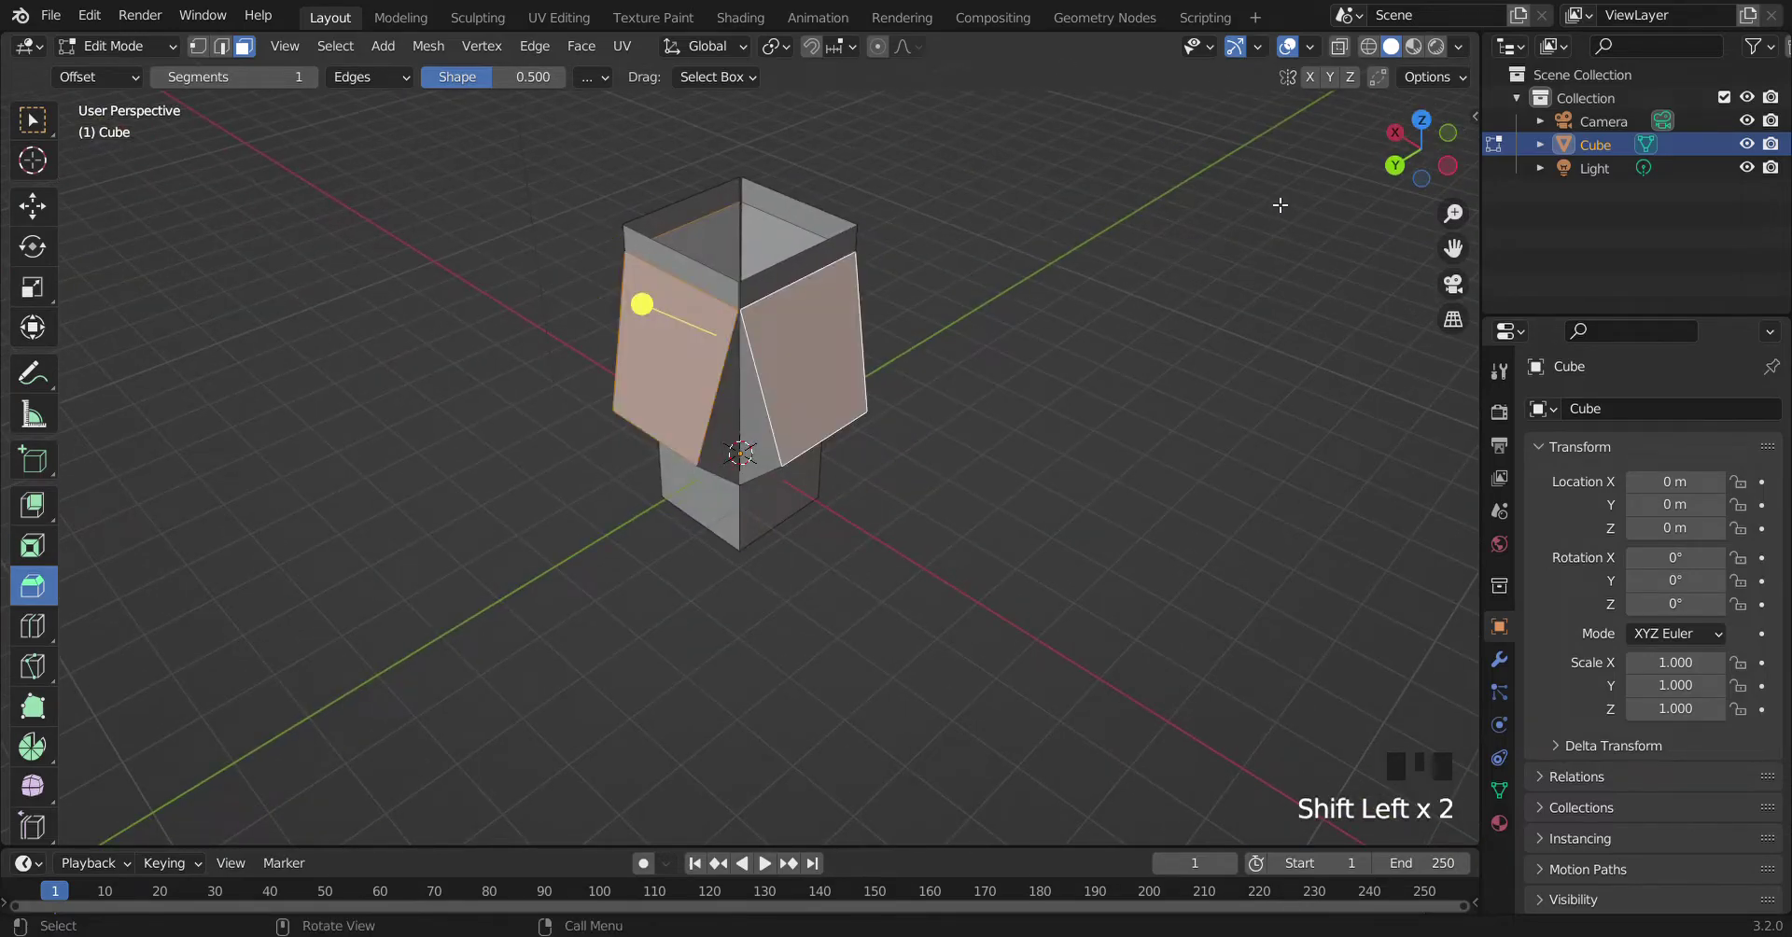
left_click(1456, 170)
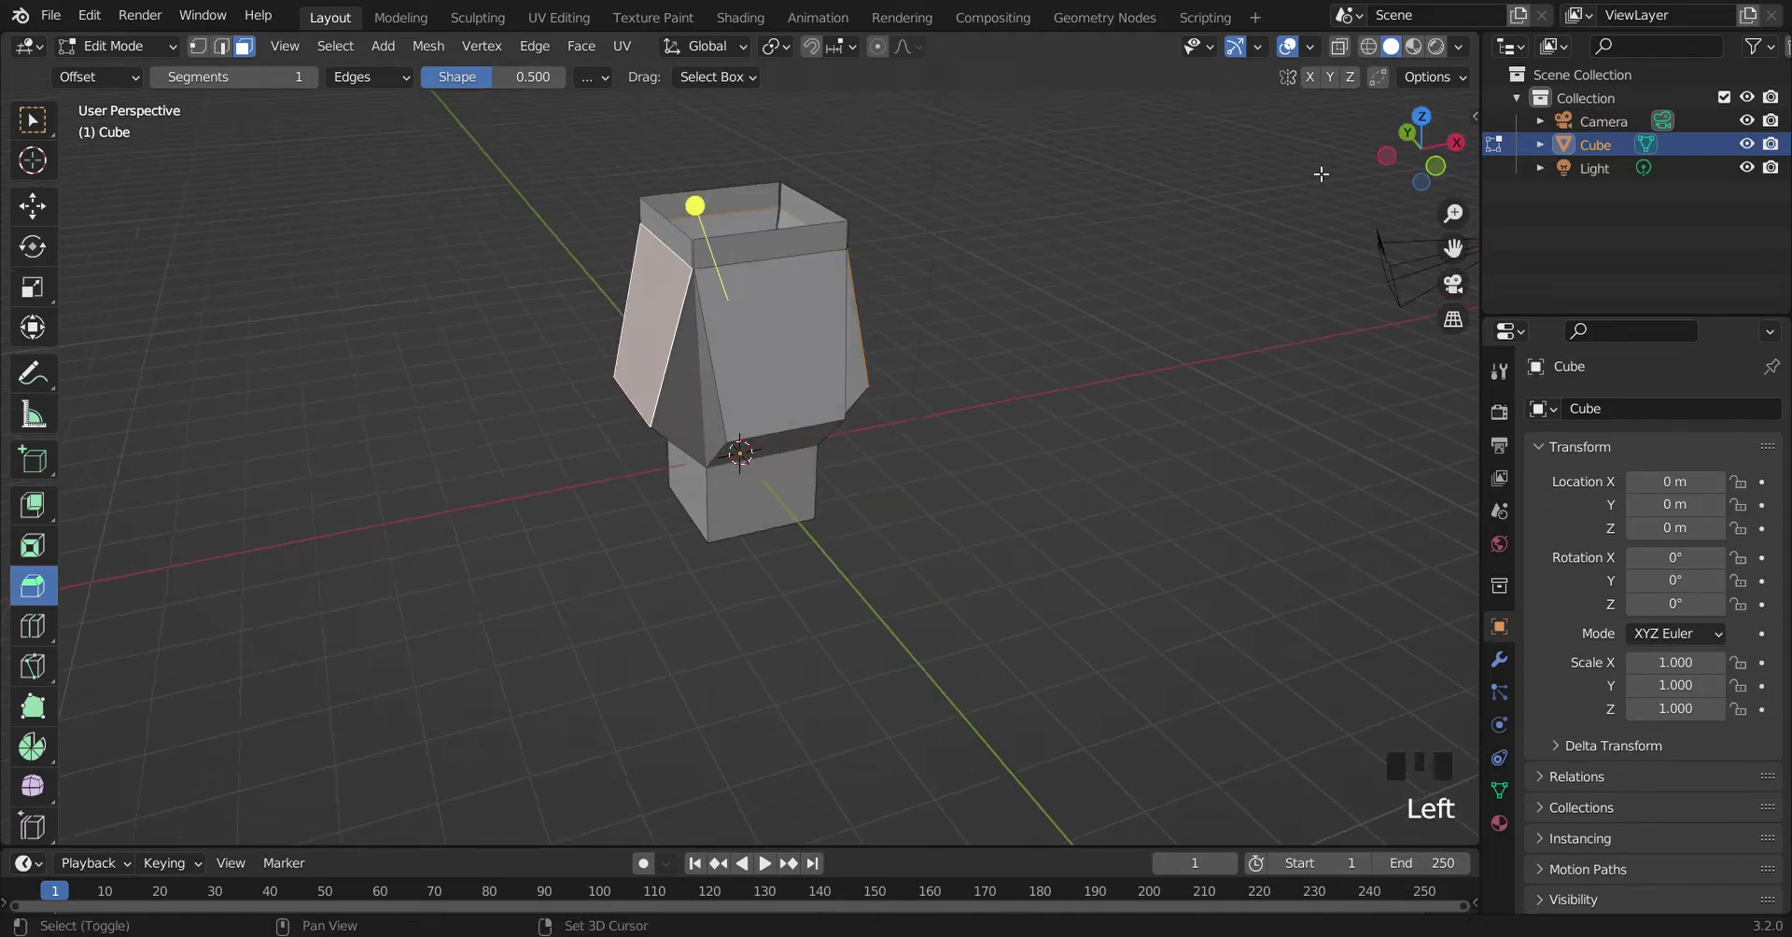
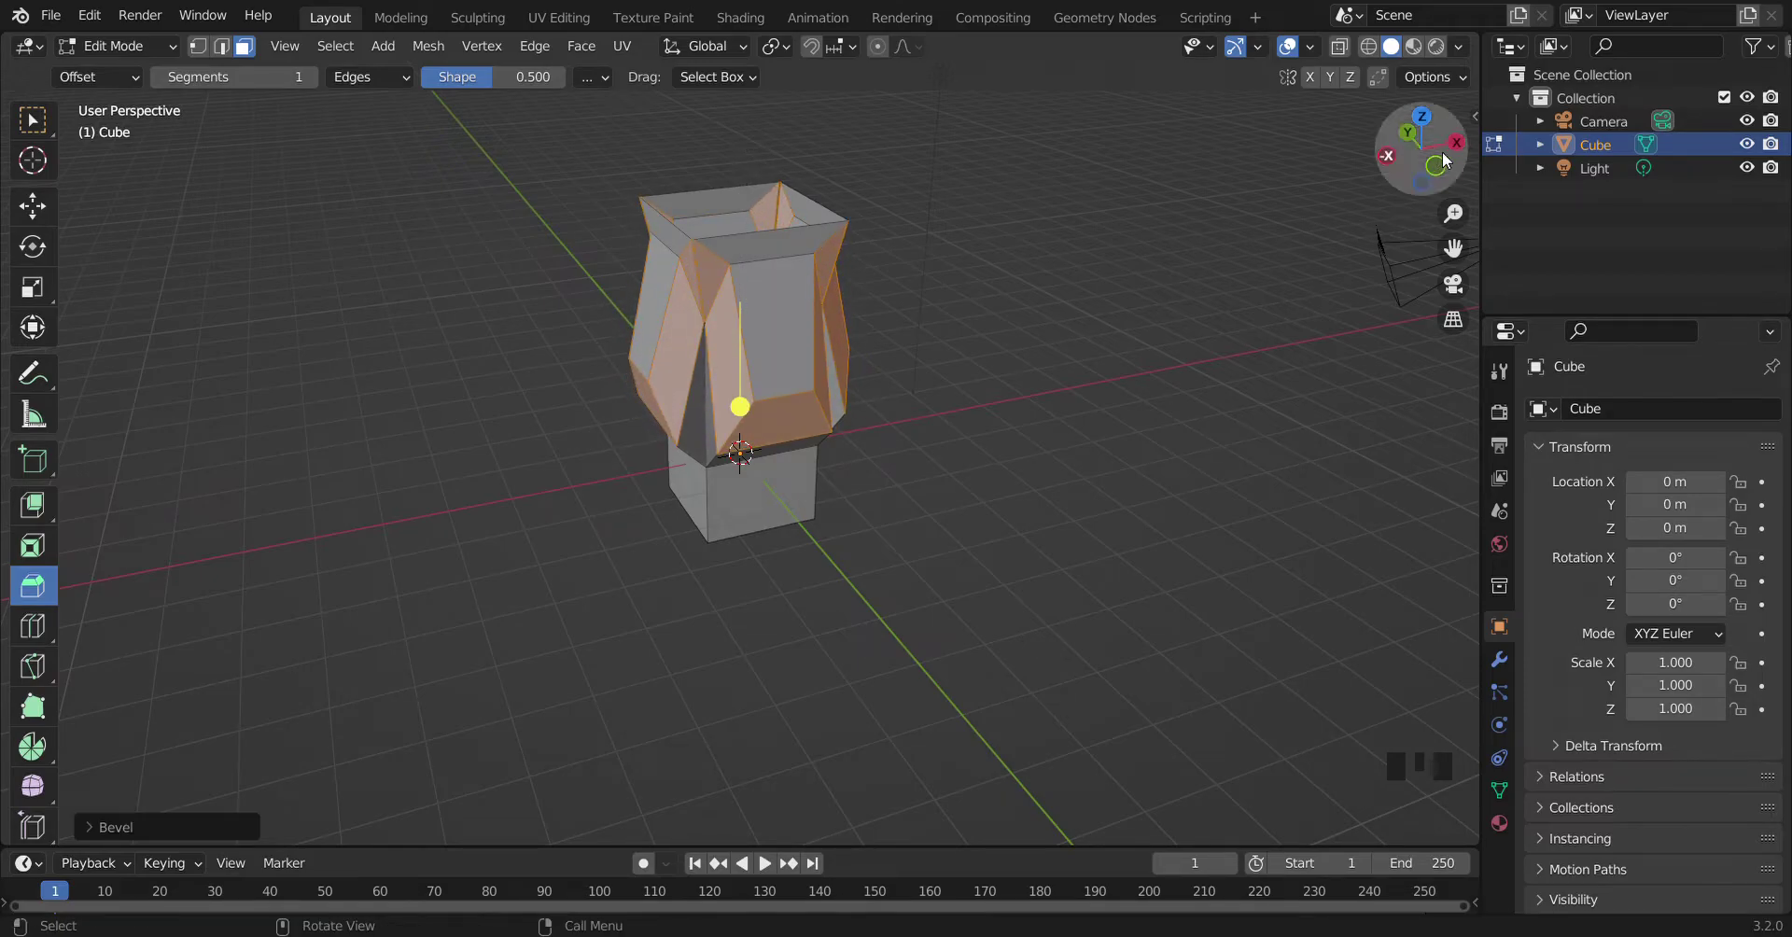
left_click(1466, 159)
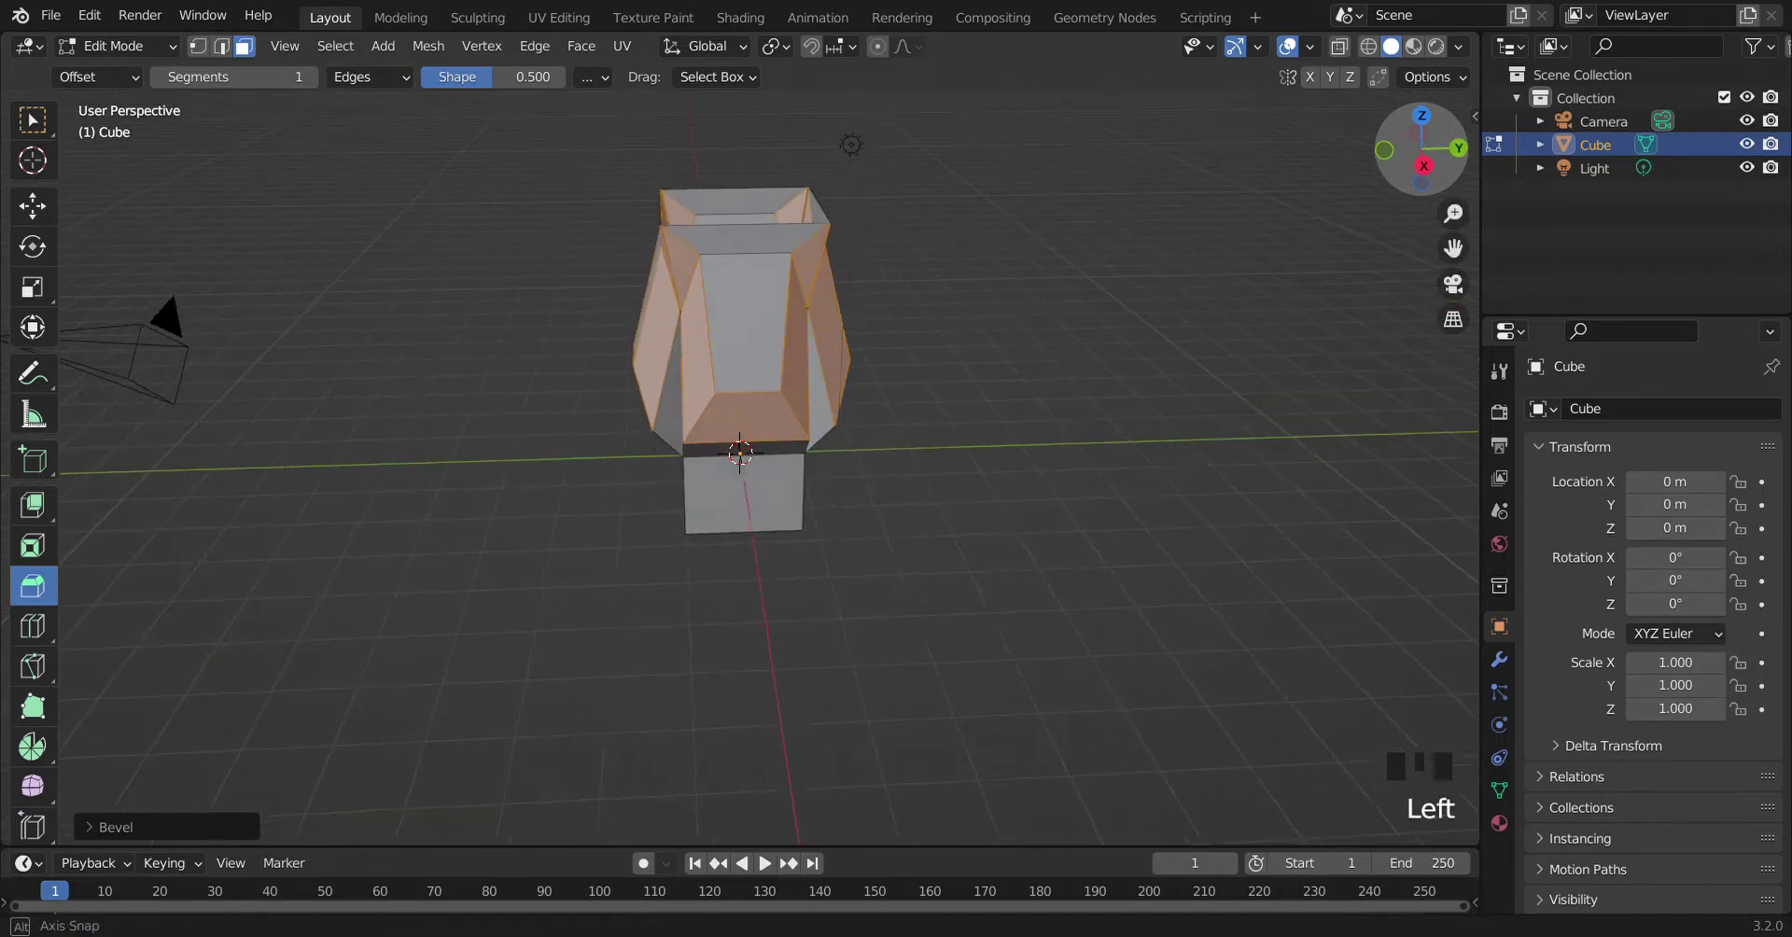
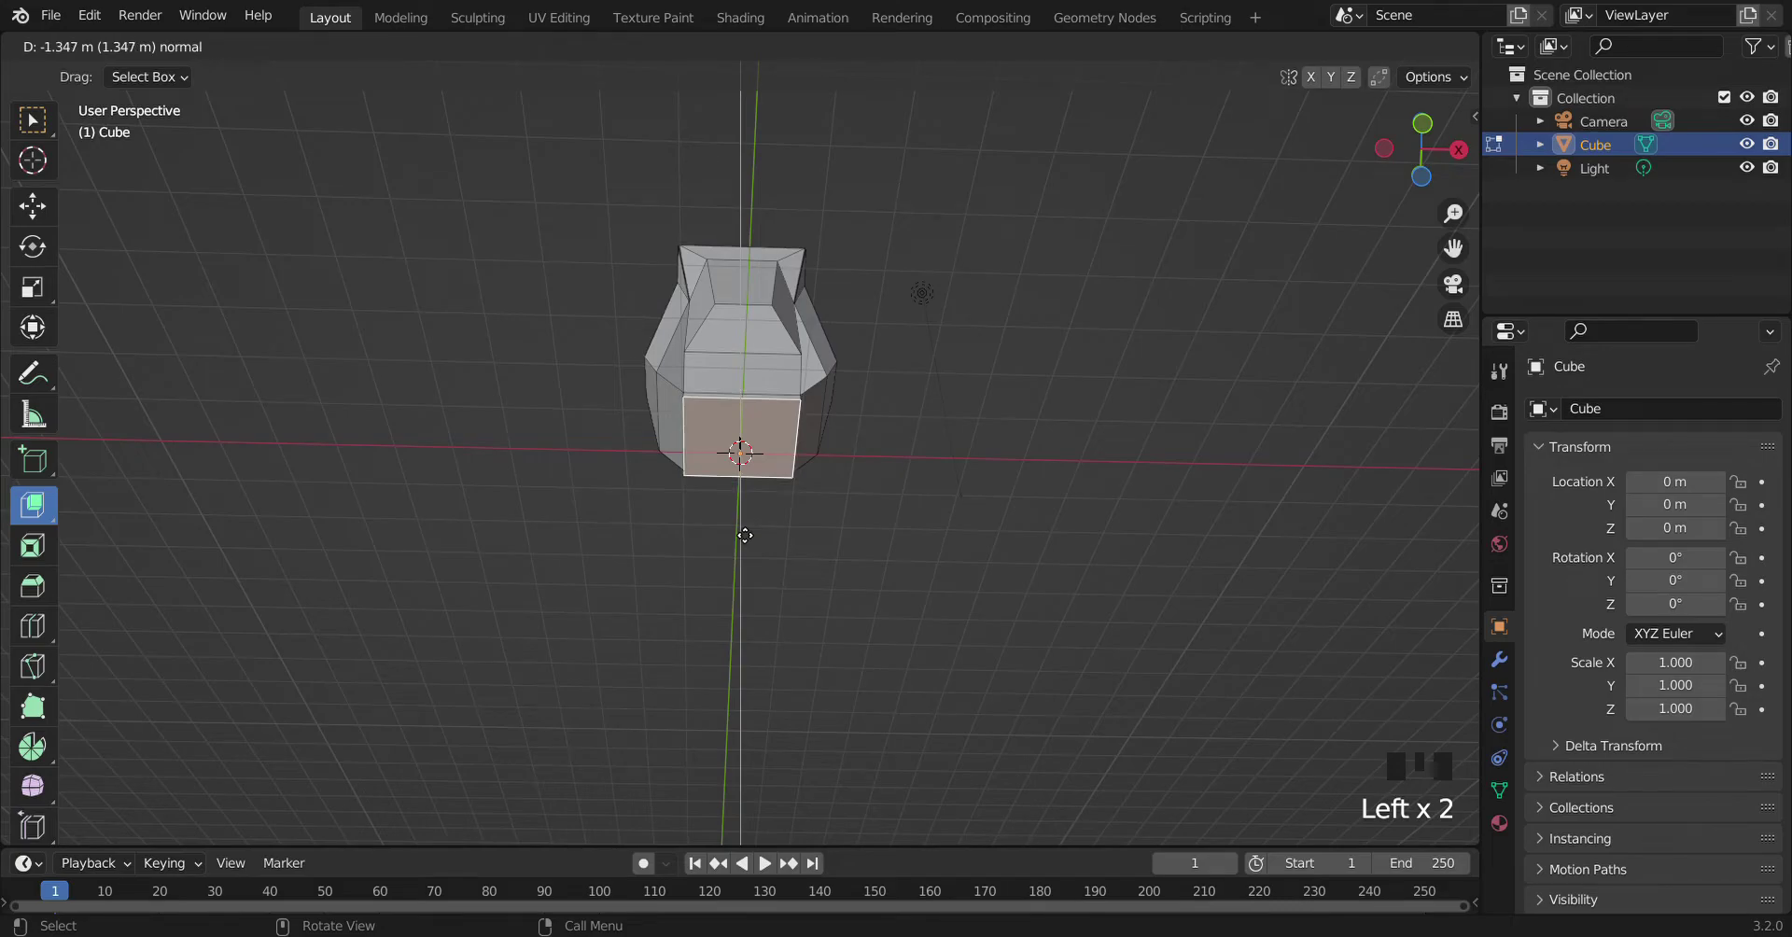
Step: Push the bottom block up into a thin flat foot and view the container from above
left_click(1451, 140)
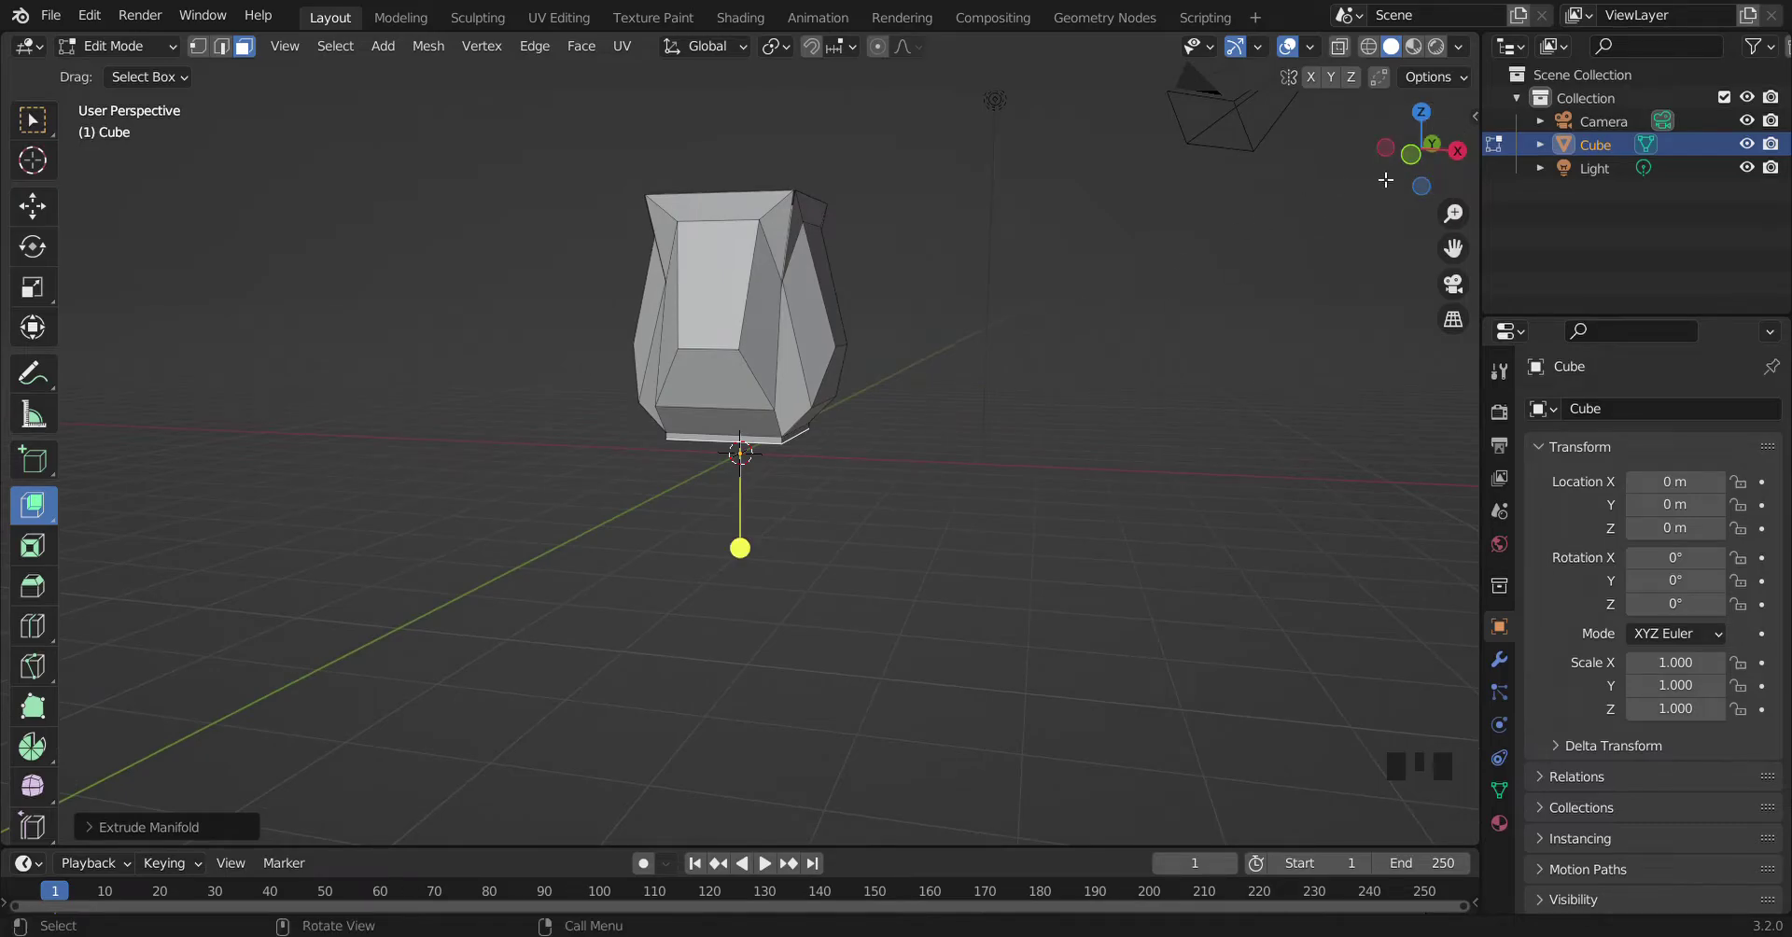
left_click(1456, 159)
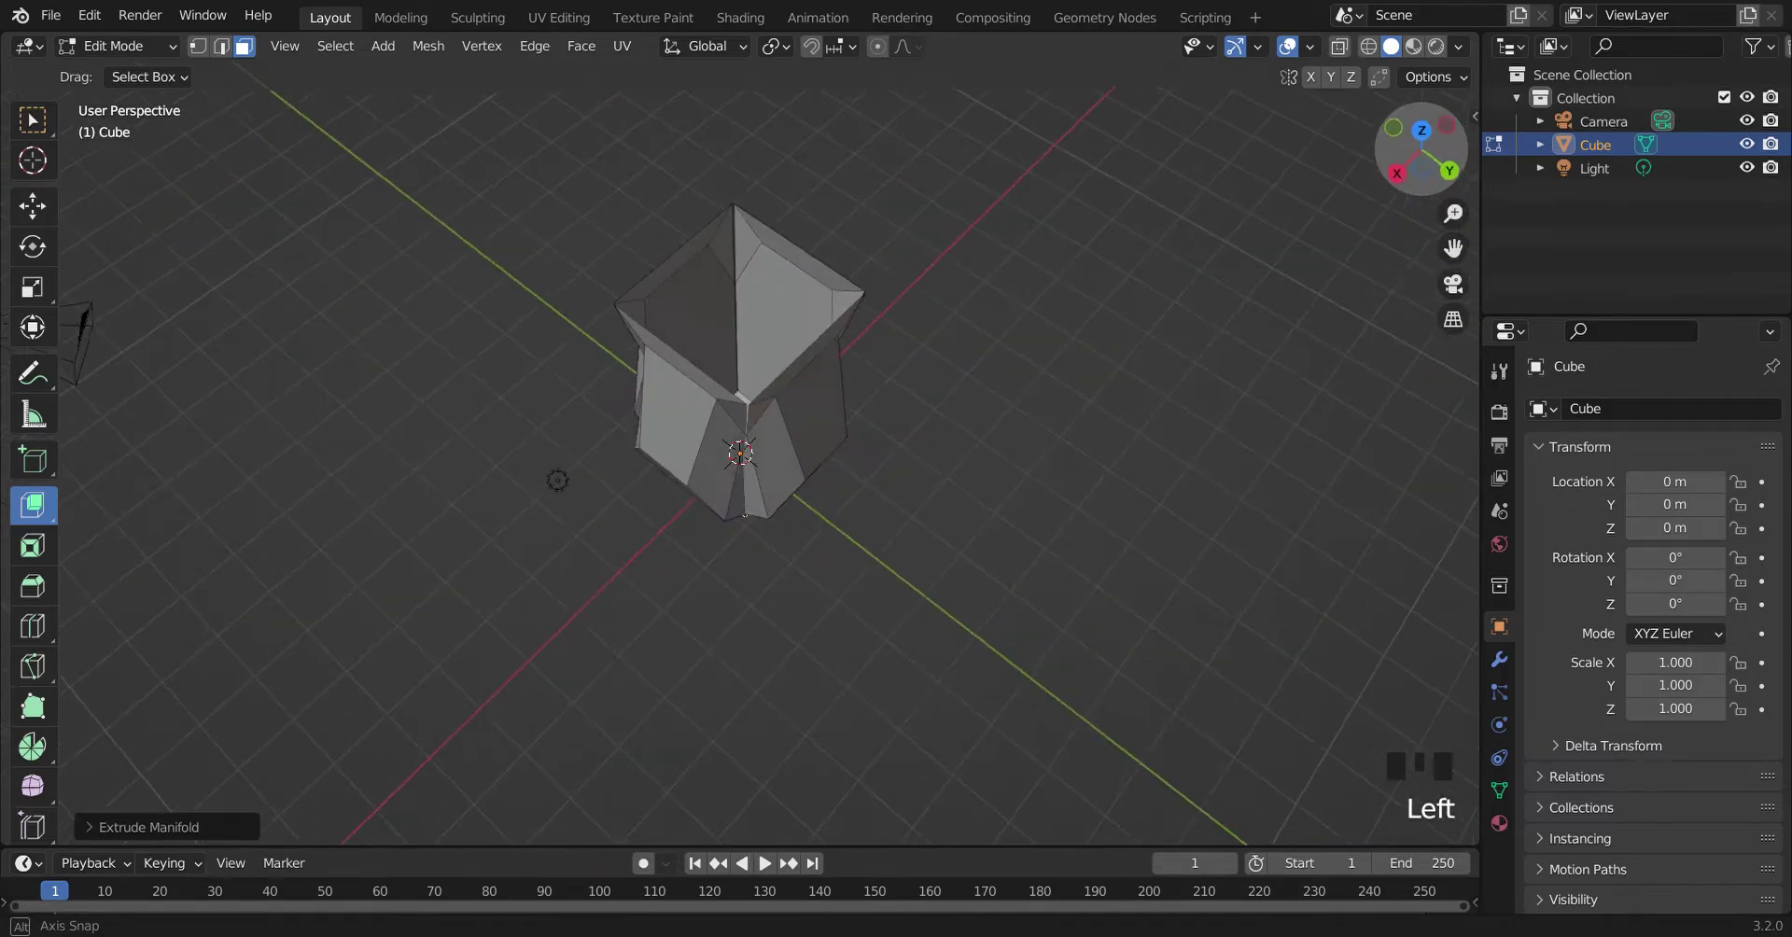
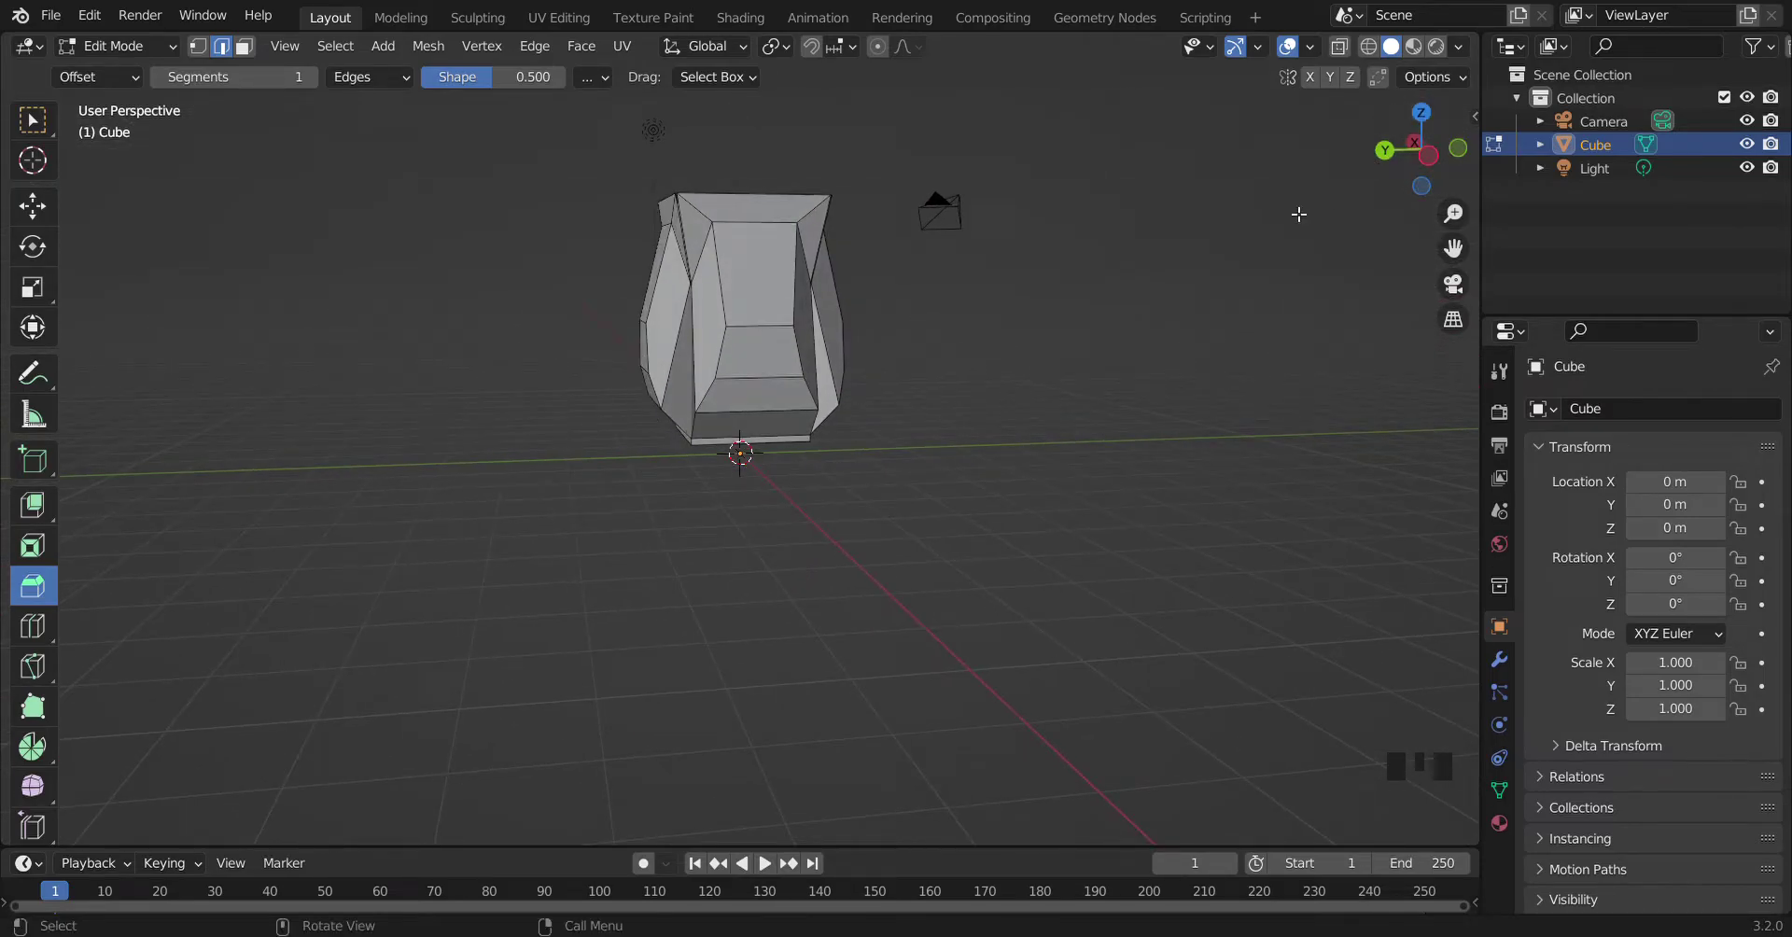
Step: Return to the Extrude Manifold tool after beveling the remaining panel, rim and base edges
left_click_drag(48, 502, 49, 502)
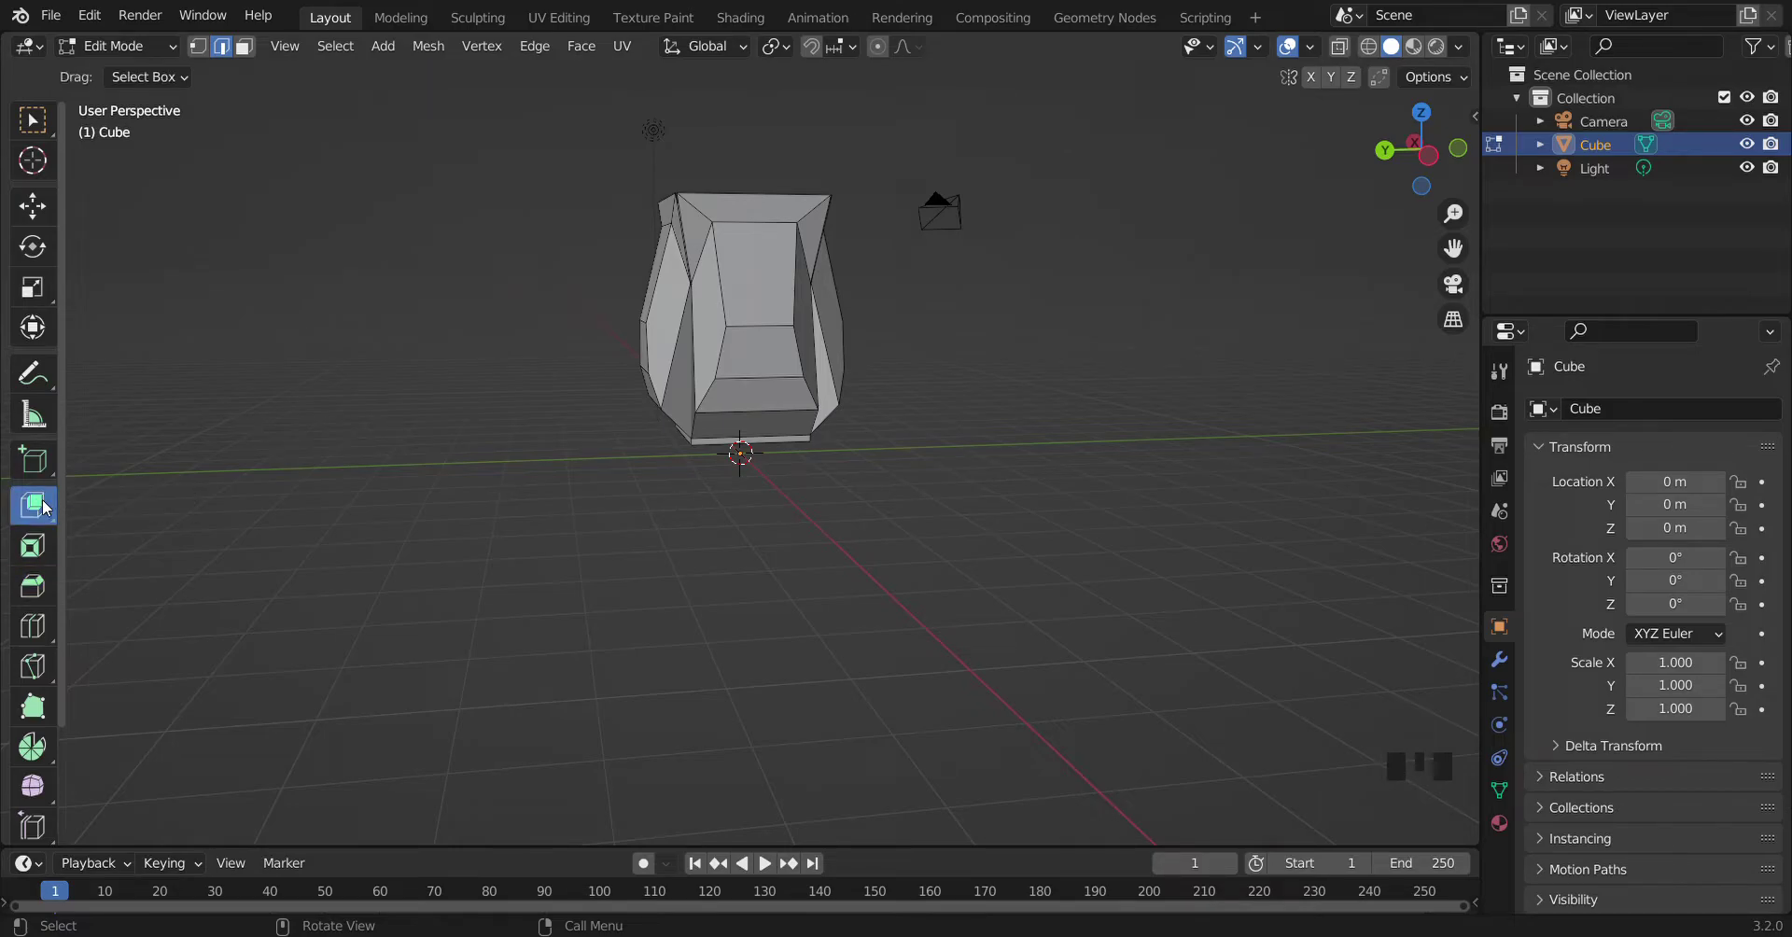